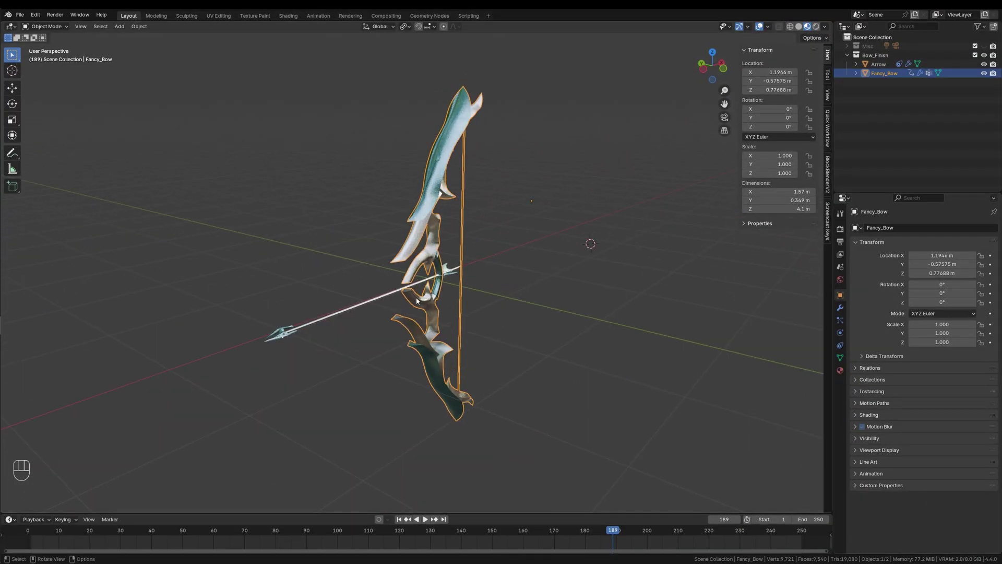
Inspect the arrow up close and hide it with H, leaving only the bow visible.
left_click_drag(461, 298, 424, 302)
left_click(354, 286)
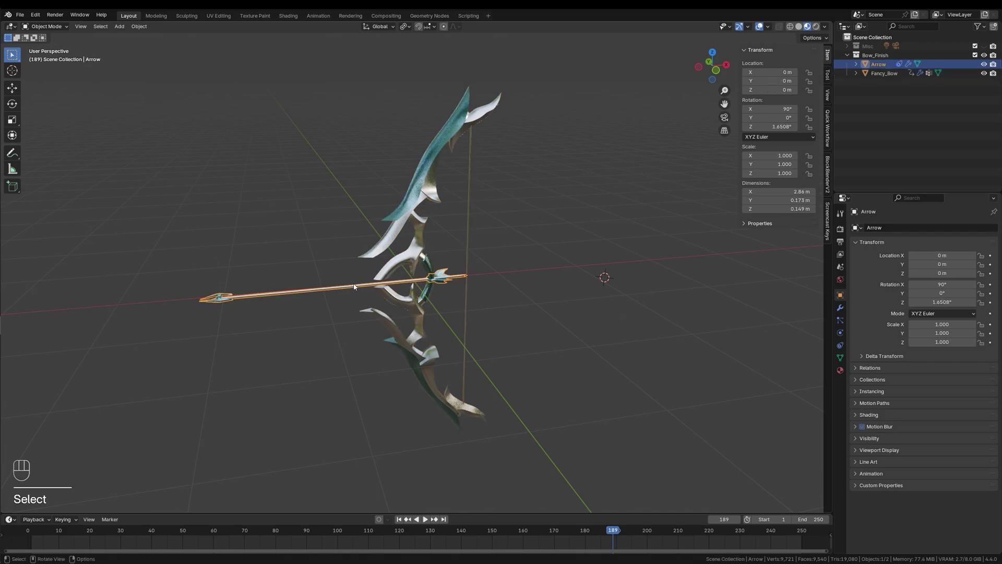
left_click_drag(533, 314, 475, 300)
type("se")
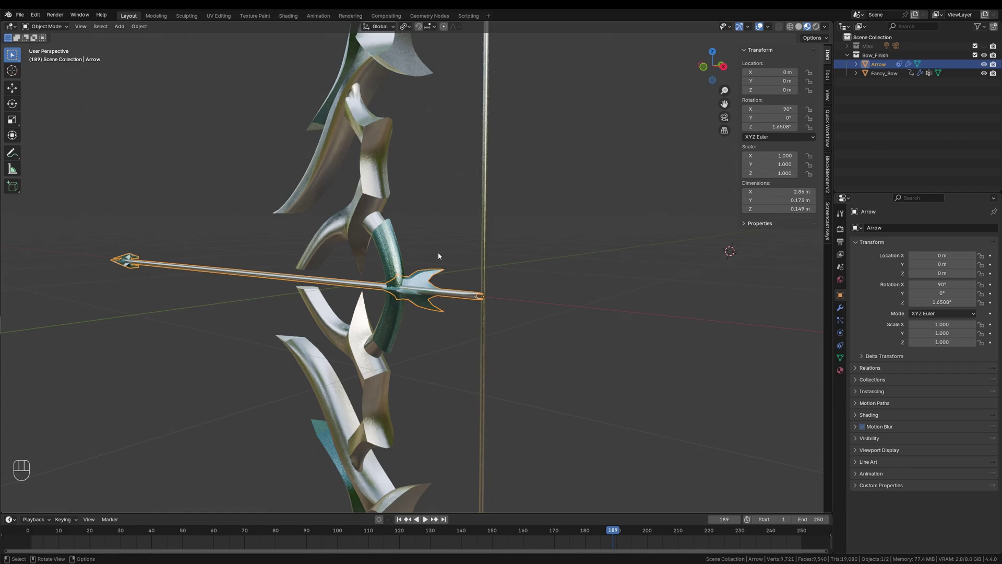
left_click_drag(462, 267, 516, 267)
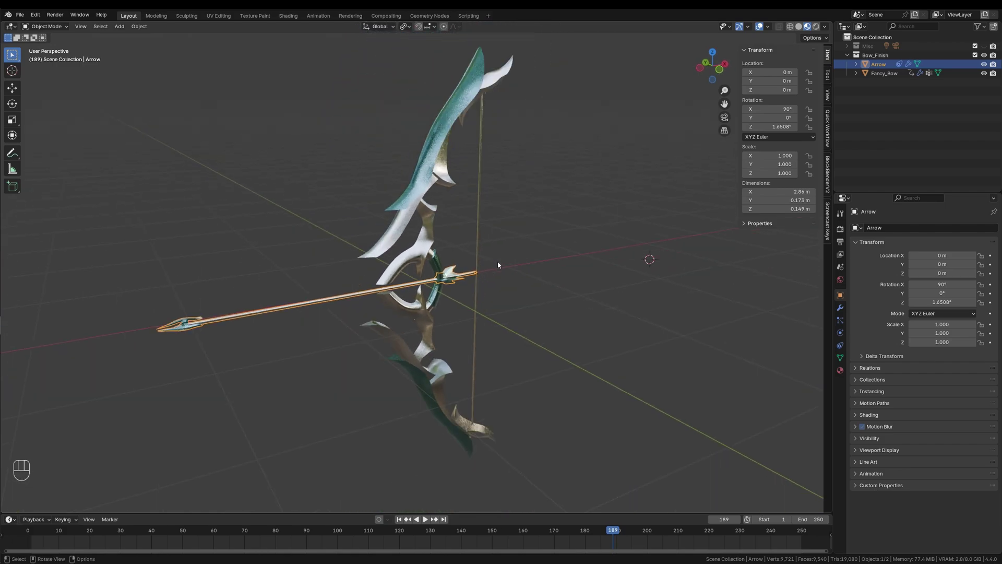
left_click_drag(467, 277, 479, 276)
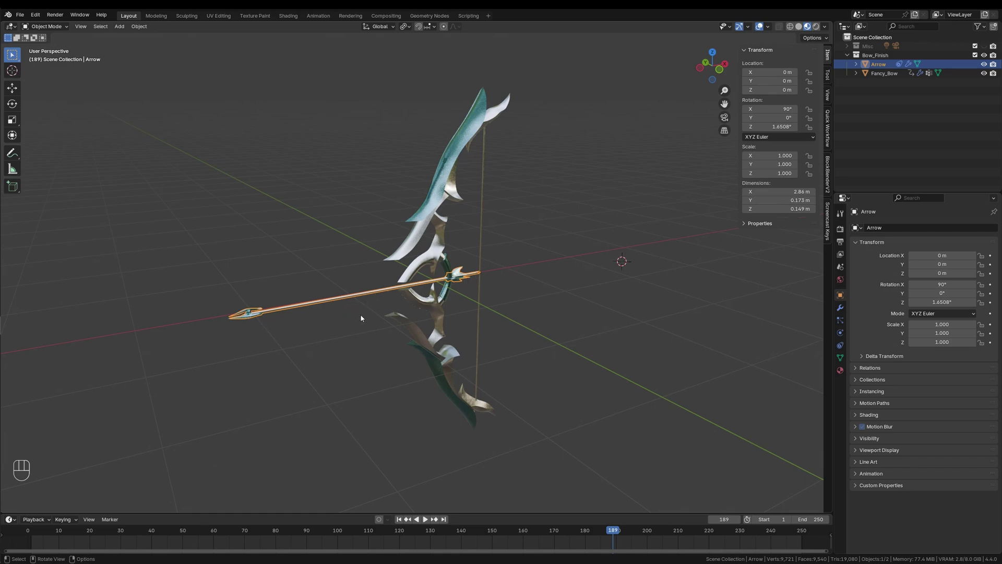
key("h")
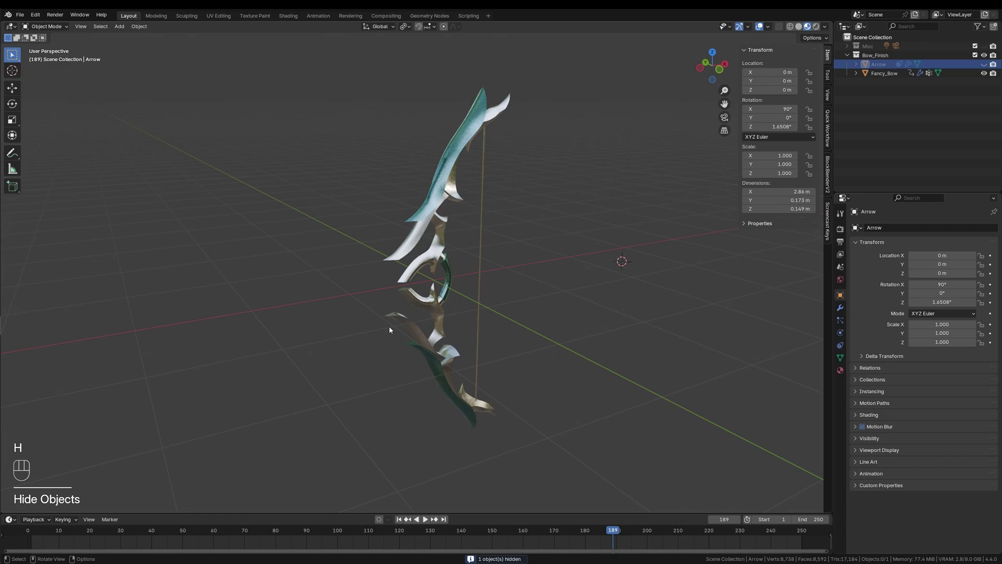
Select the Fancy_Bow mesh and orbit to view the small upper-limb face.
left_click(439, 211)
left_click_drag(533, 285, 533, 275)
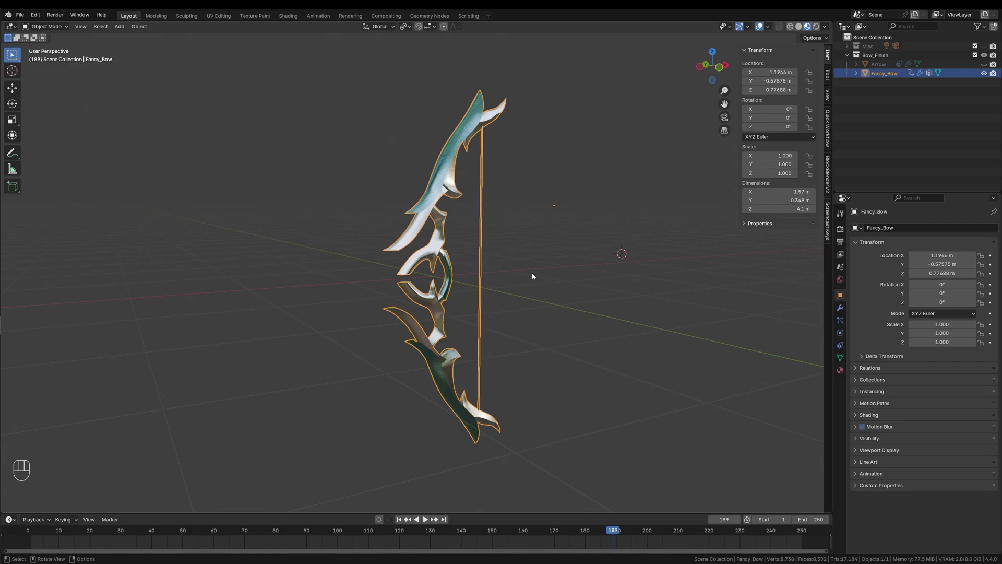
left_click_drag(536, 276, 483, 288)
left_click_drag(483, 287, 440, 288)
left_click_drag(440, 288, 473, 290)
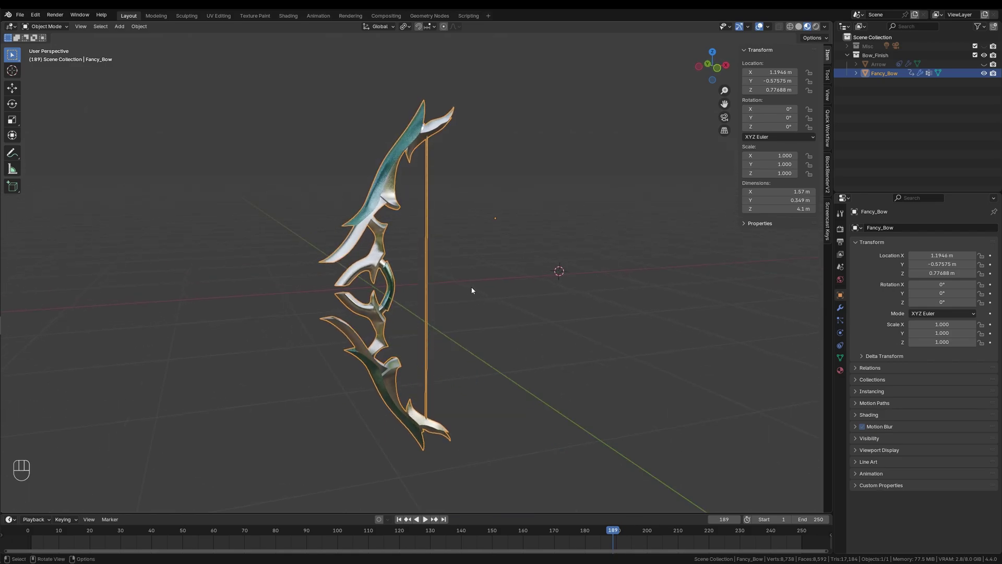
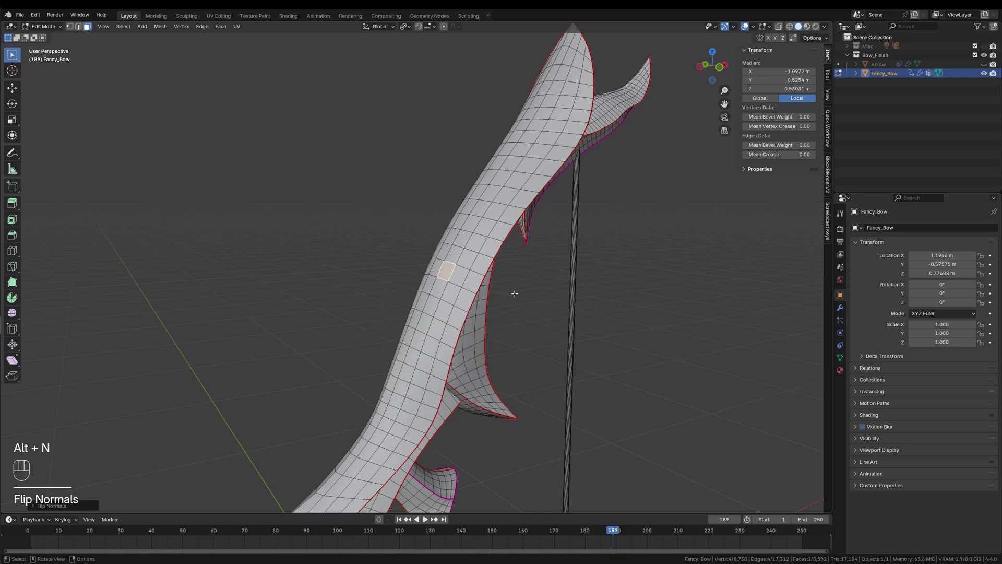
Leave Edit Mode and frame the bow's grip in front orthographic view.
key("Tab")
left_click_drag(442, 381, 432, 281)
left_click_drag(475, 317, 456, 320)
type("ec")
key("KP_1")
left_click_drag(461, 258, 419, 268)
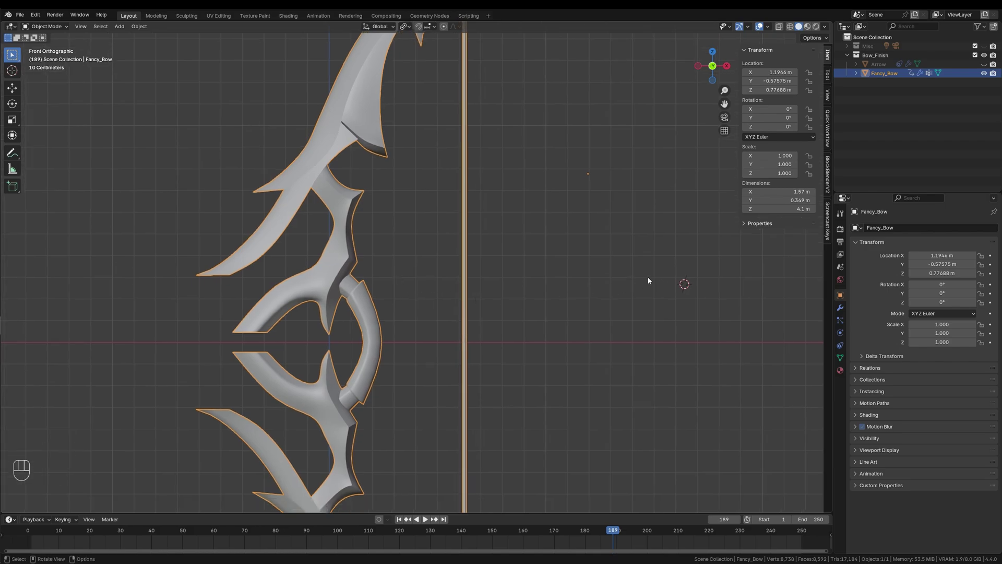
left_click_drag(371, 367, 405, 336)
left_click_drag(472, 308, 413, 326)
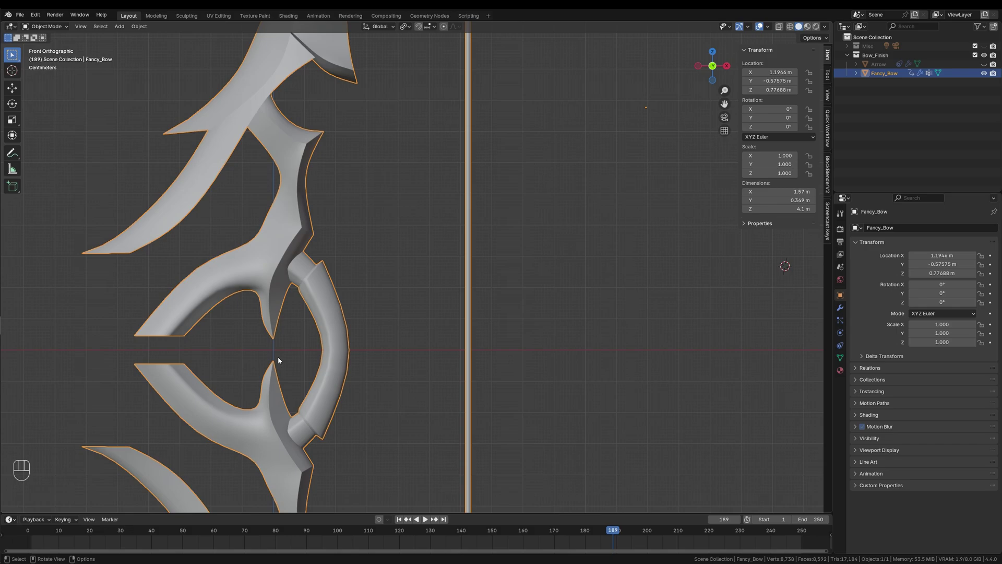
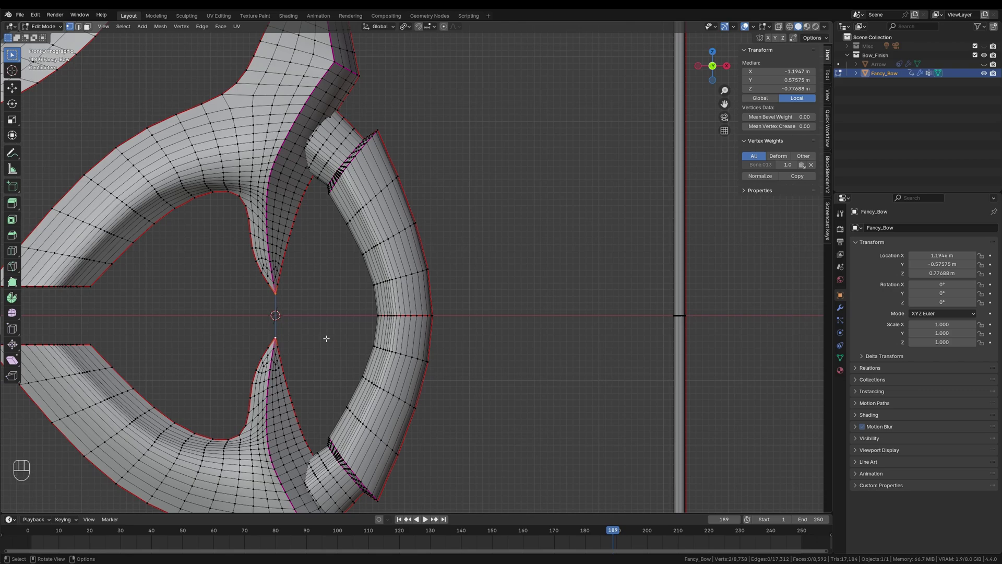
Snap the cursor to the grip centre and move the bow's origin to the world origin.
key("Tab")
left_click_drag(366, 307, 419, 287)
type("ec")
left_click_drag(462, 266, 526, 284)
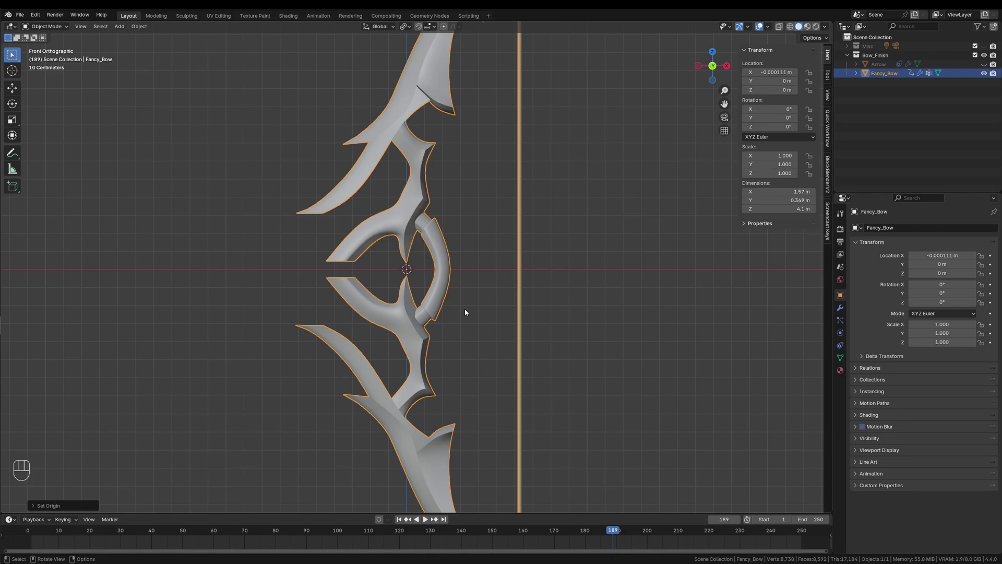
left_click_drag(476, 317, 489, 321)
Save the file and add a single-bone armature at the bow's grip with Shift+A.
key("ctrl+s")
left_click_drag(456, 283, 458, 298)
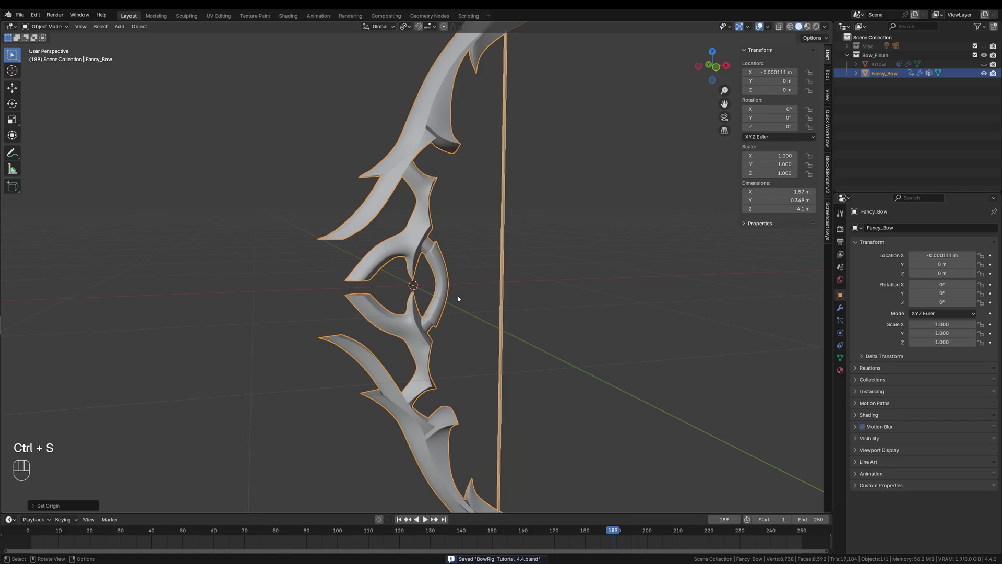
key("shift+a")
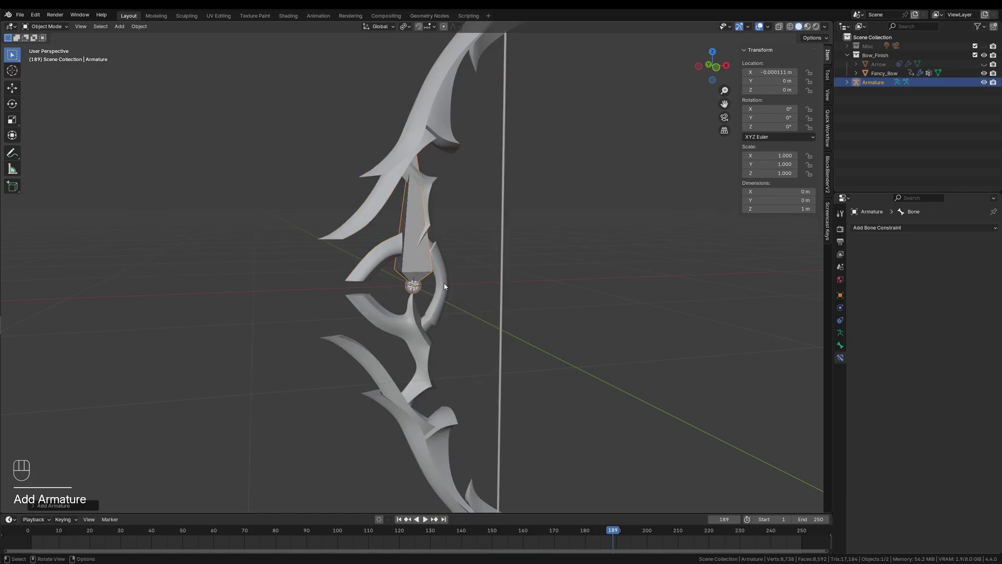
left_click(844, 334)
Edit the armature in front view and enable In Front so the bone shows through the mesh.
key("Tab")
key("KP_1")
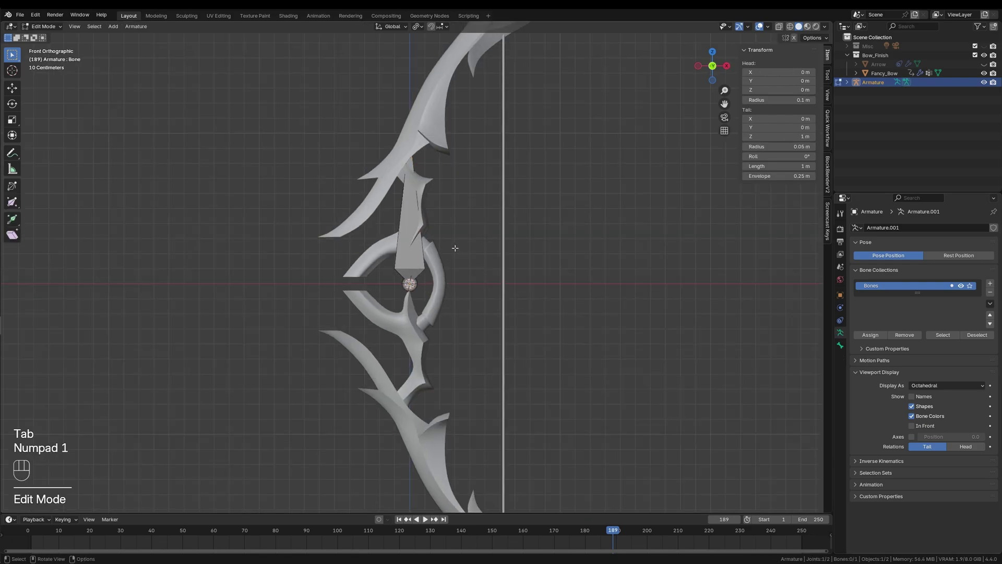
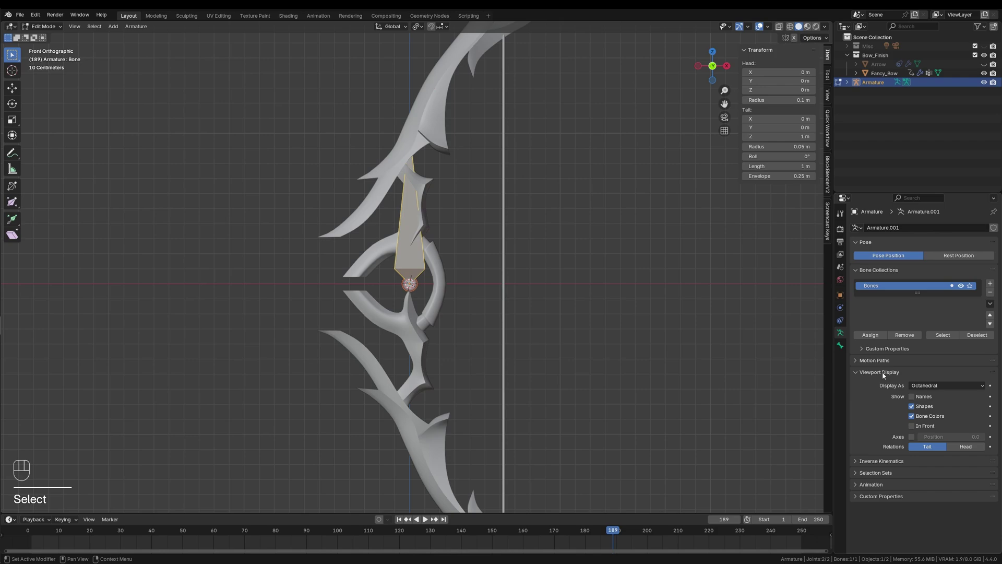
left_click(883, 375)
left_click(883, 375)
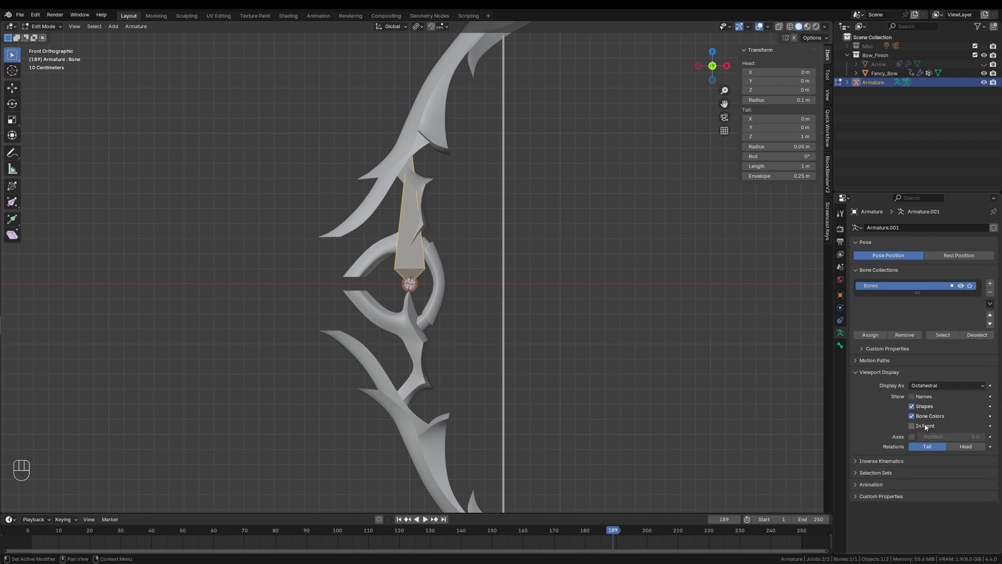
left_click(925, 427)
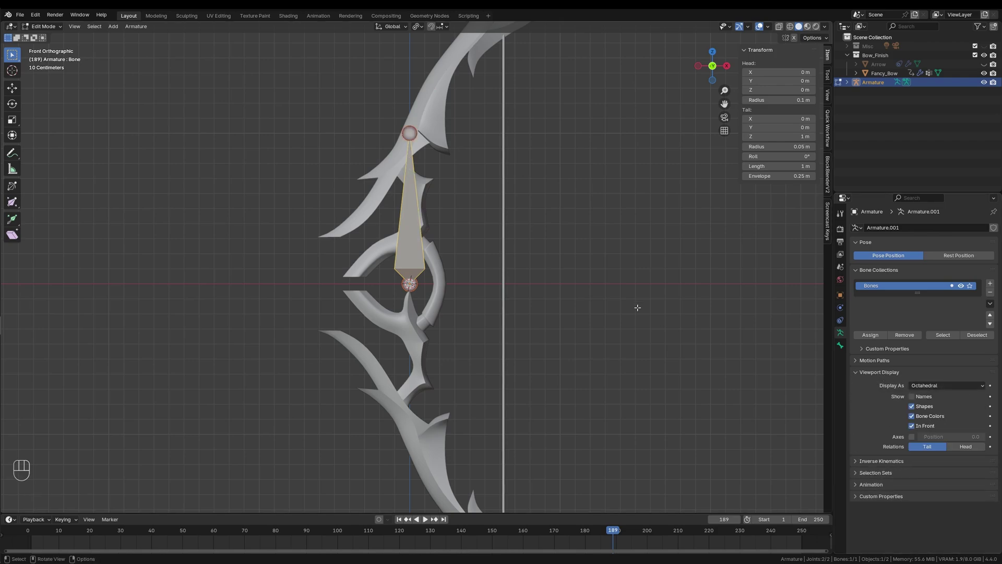
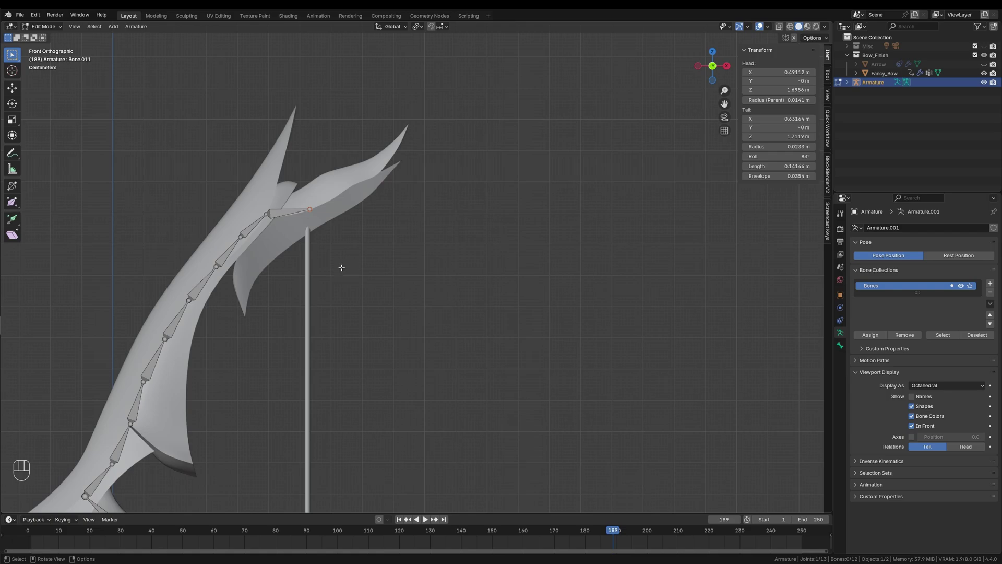
Extrude a horizontal Top_Limit bone from the upper limb tip and clear its parent.
key("e")
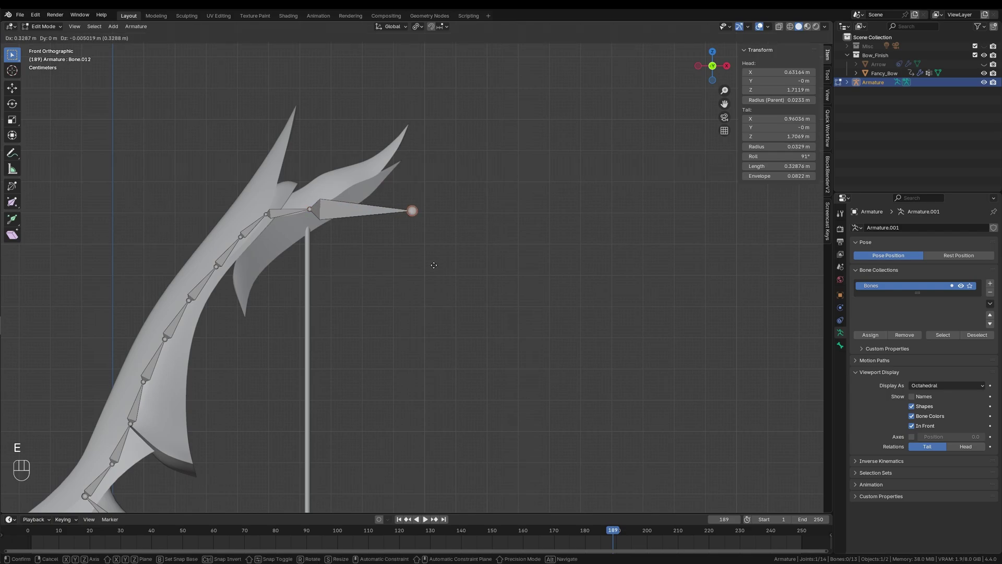
key("x")
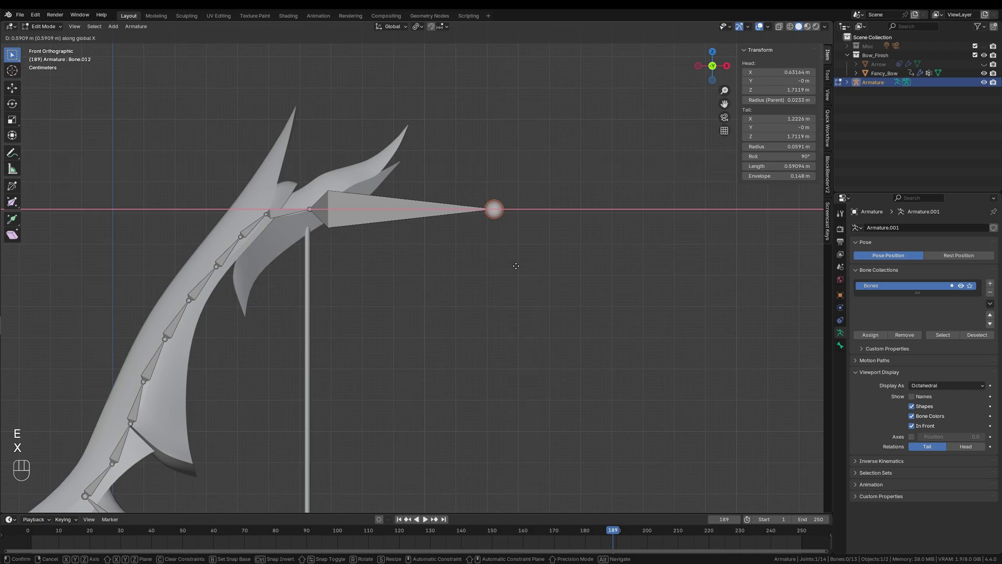
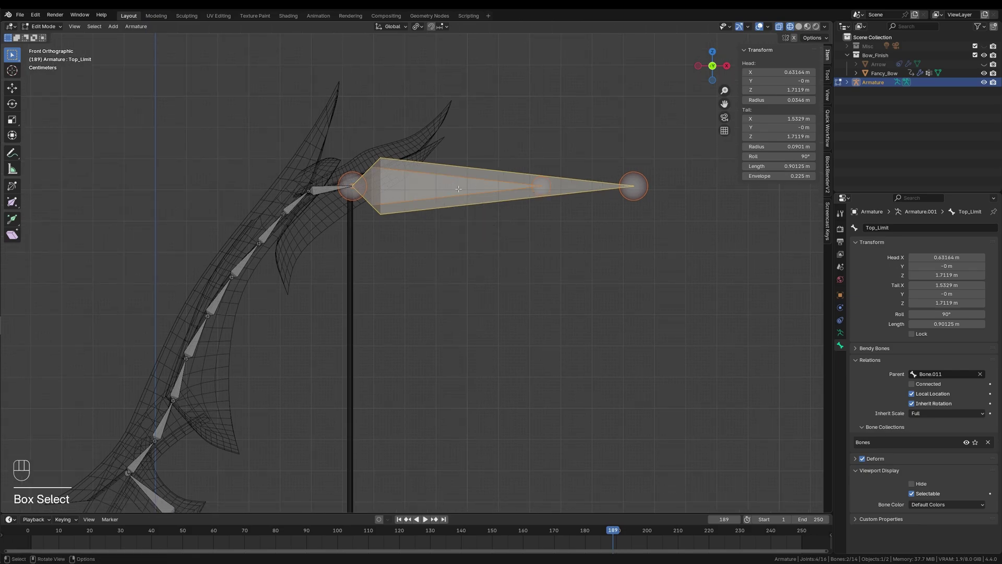
key("alt+p")
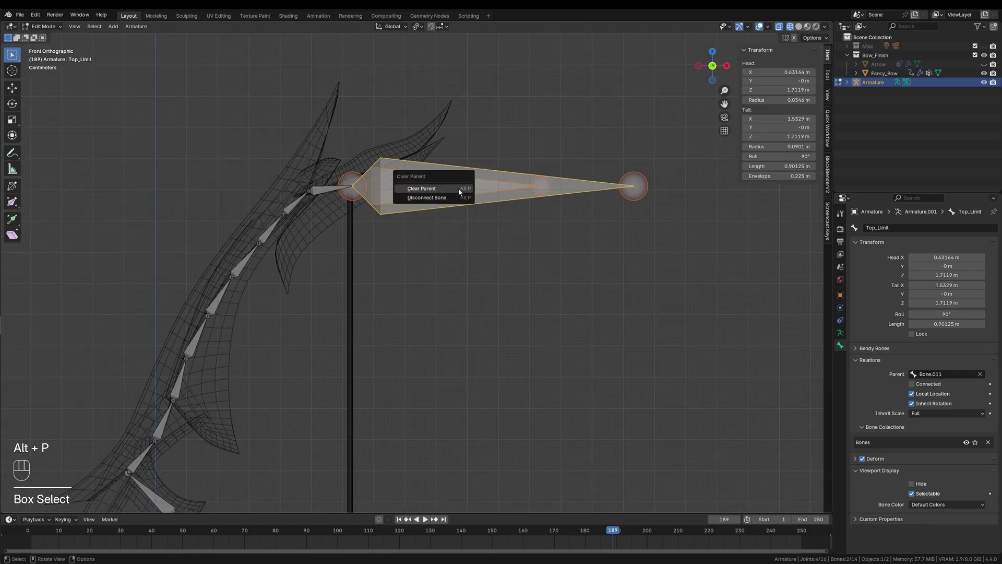
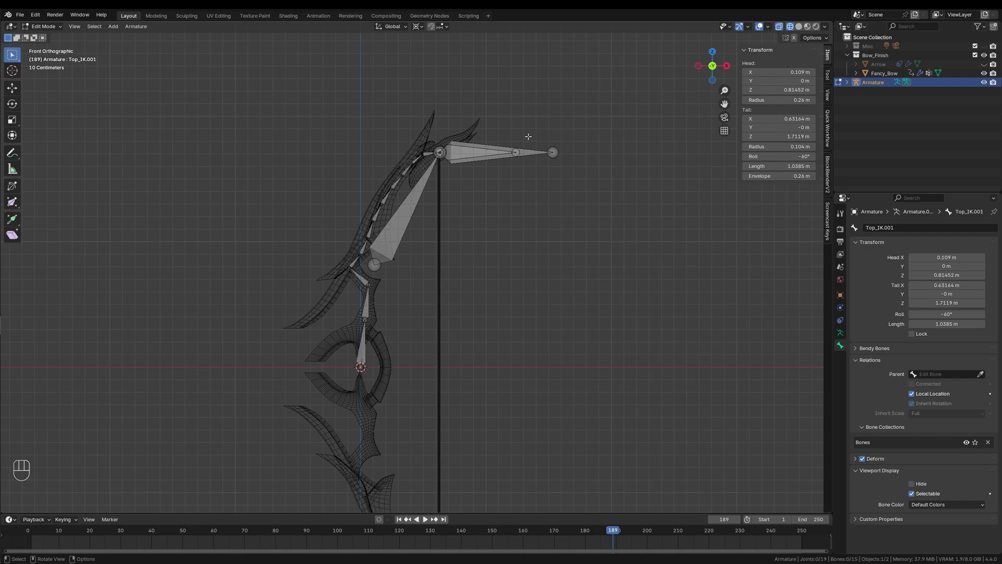
Mirror the upper limb rig bones onto the lower limb as Bottom_IK bones and save.
left_click(419, 32)
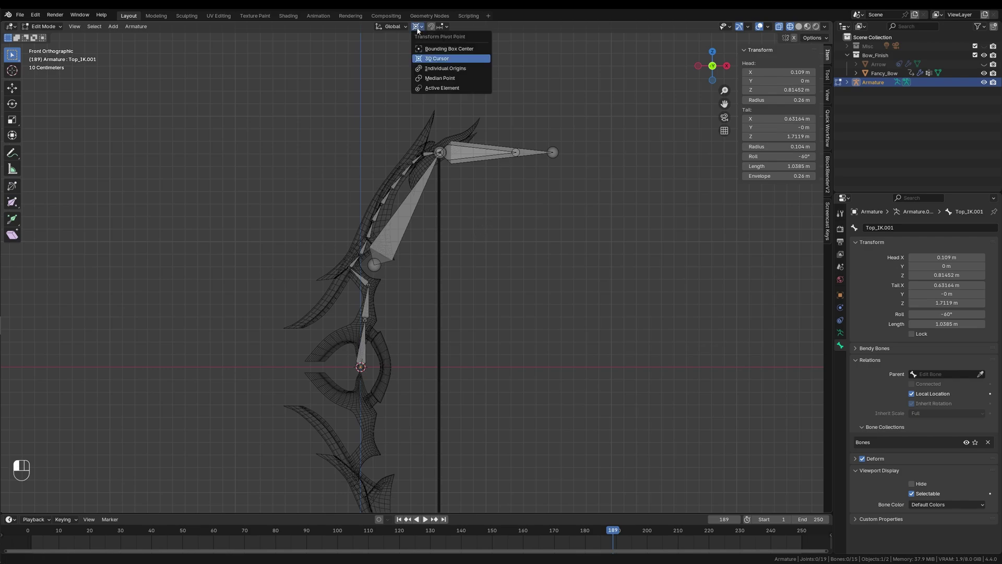
key("a")
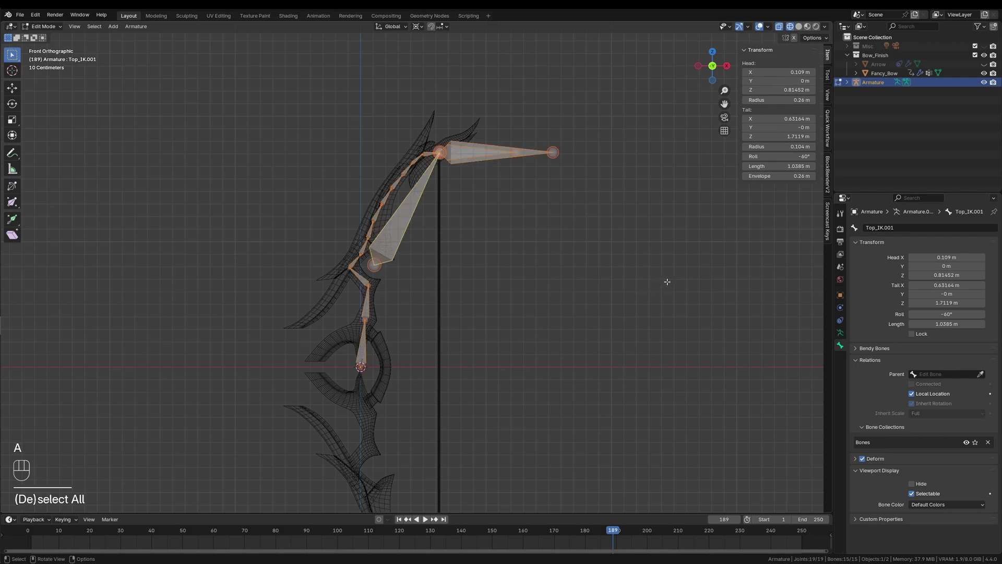
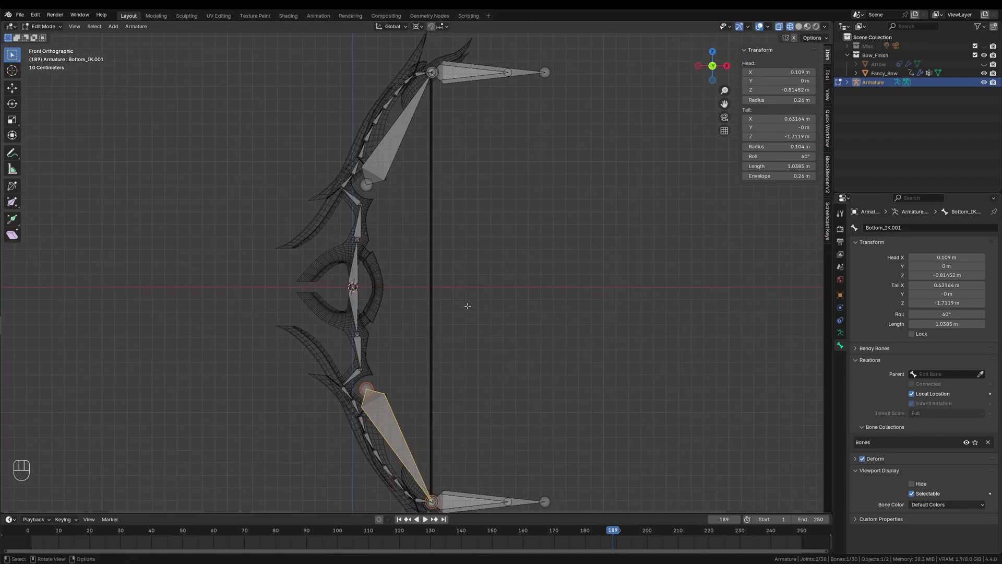
key("ctrl+s")
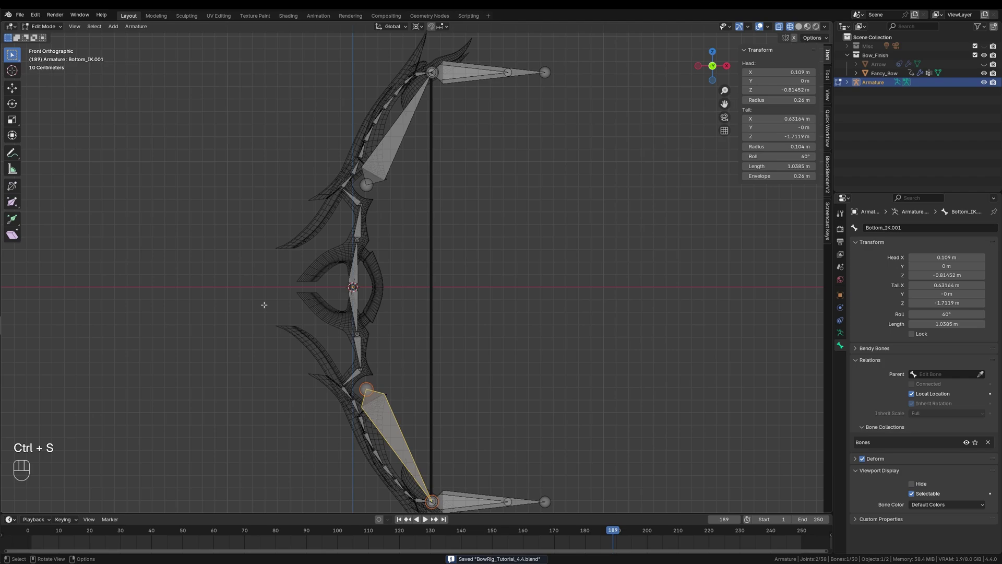
key("shift+a")
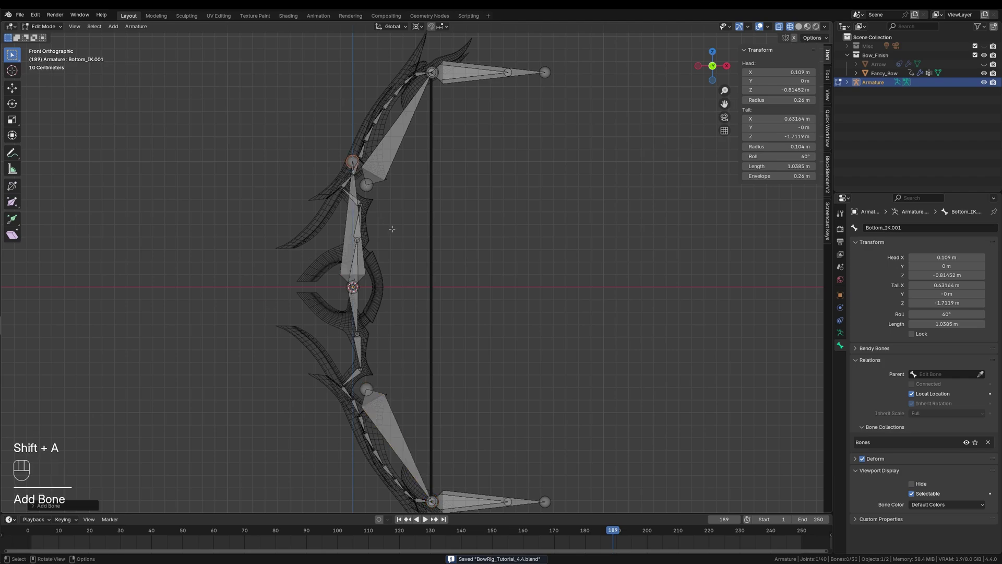
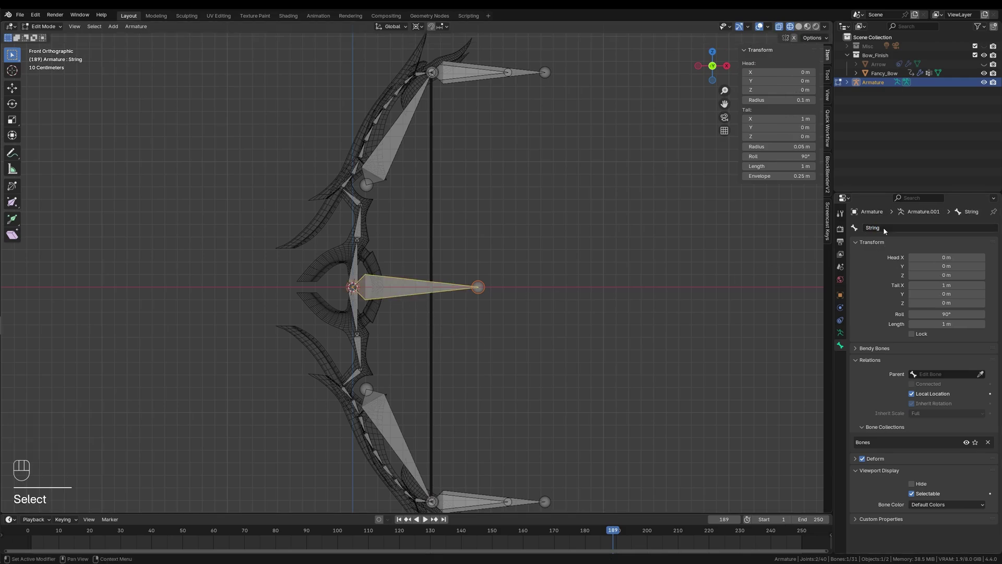
Slide the unparented String bone along X onto the bowstring and add a Main bone at the centre.
key("alt+p")
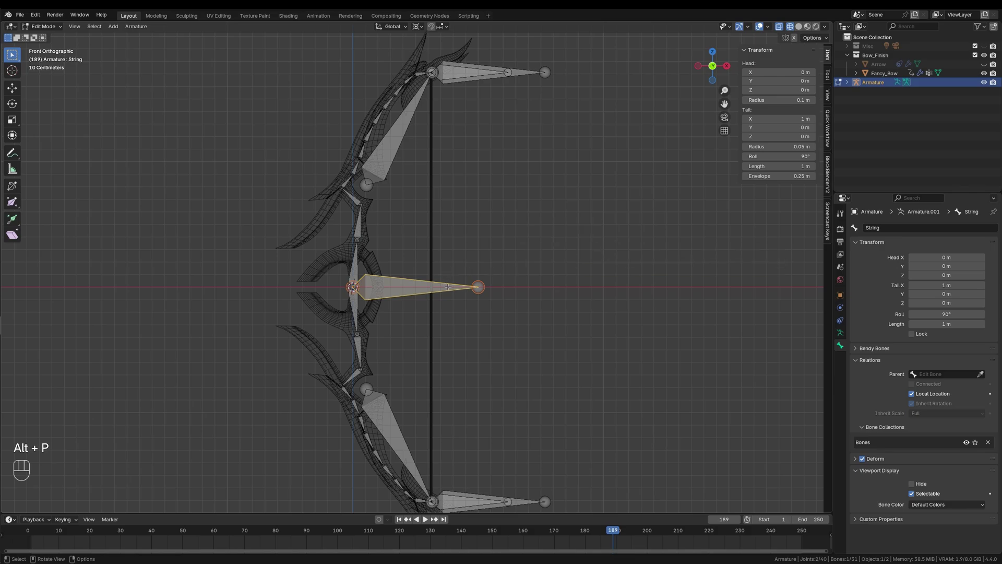
key("g")
key("x")
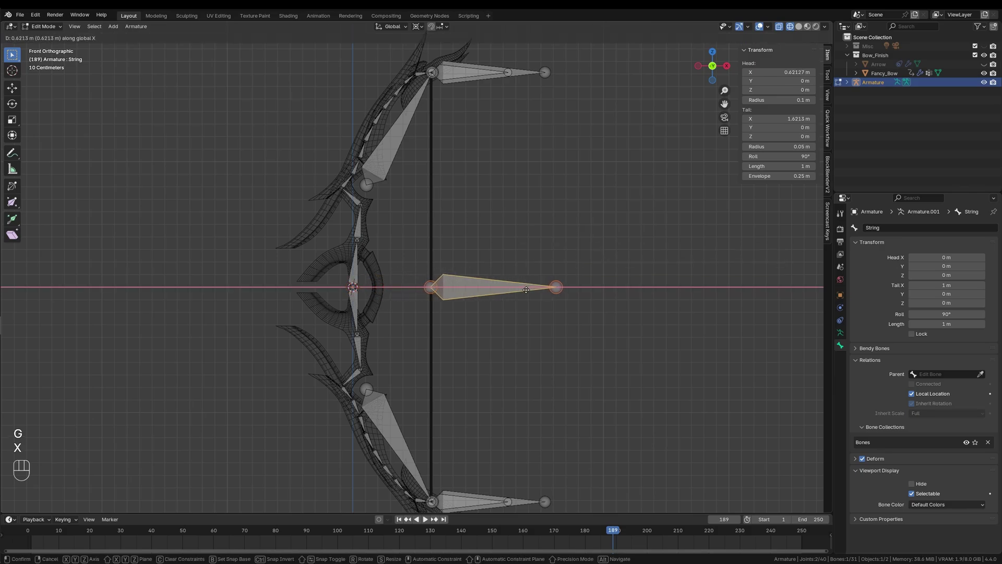
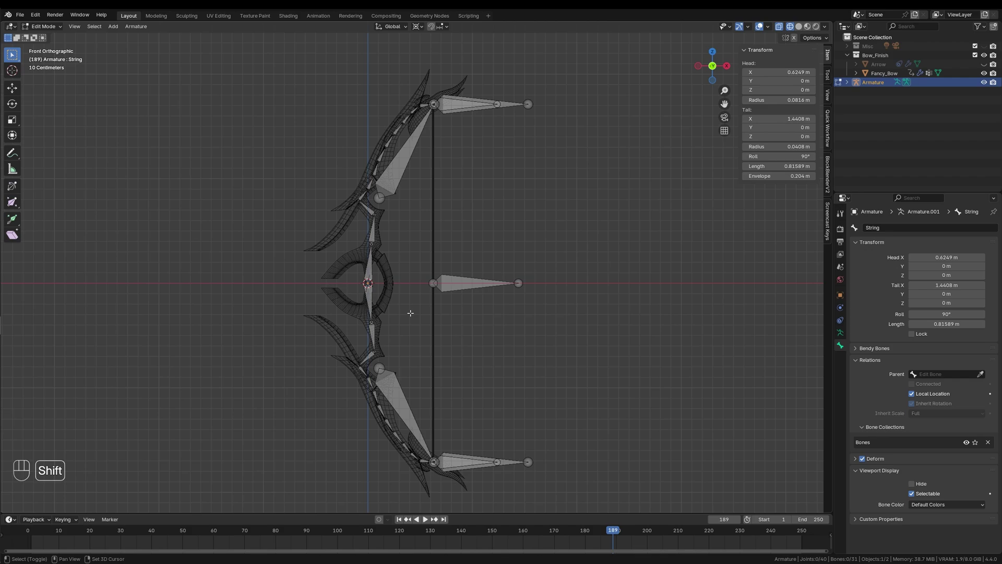
key("shift+a")
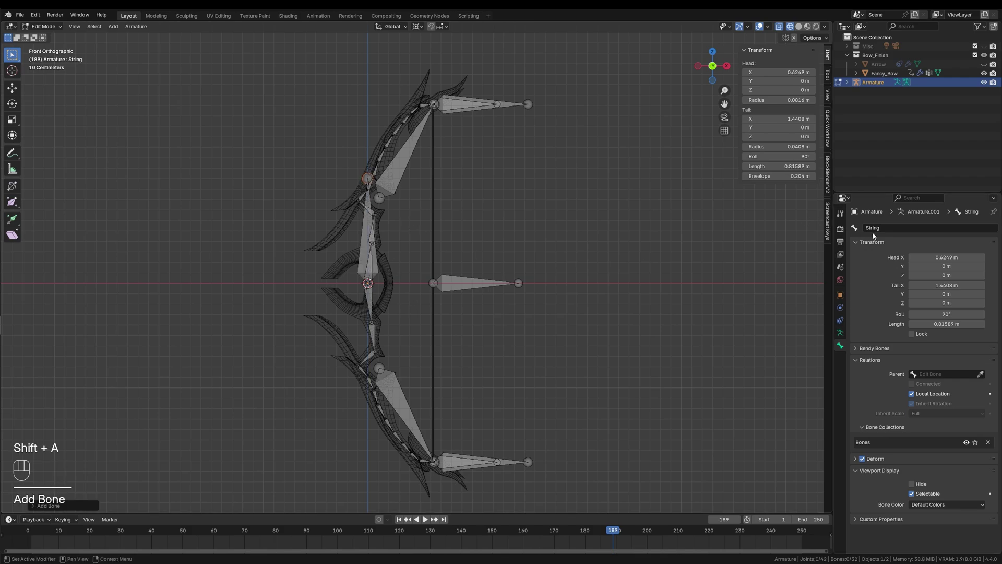
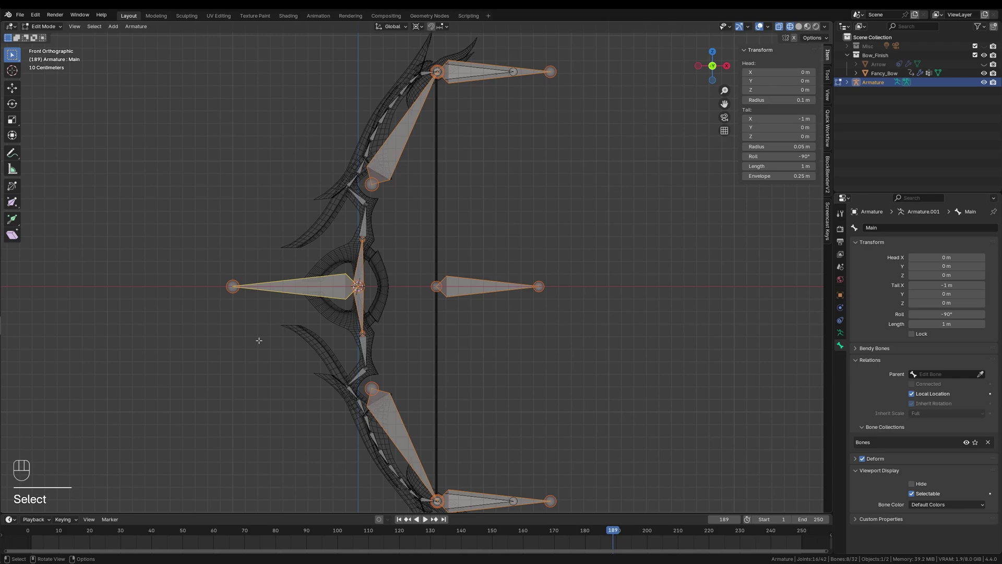
Parent the string and limb-end control bones to Main with Keep Offset.
key("ctrl+p")
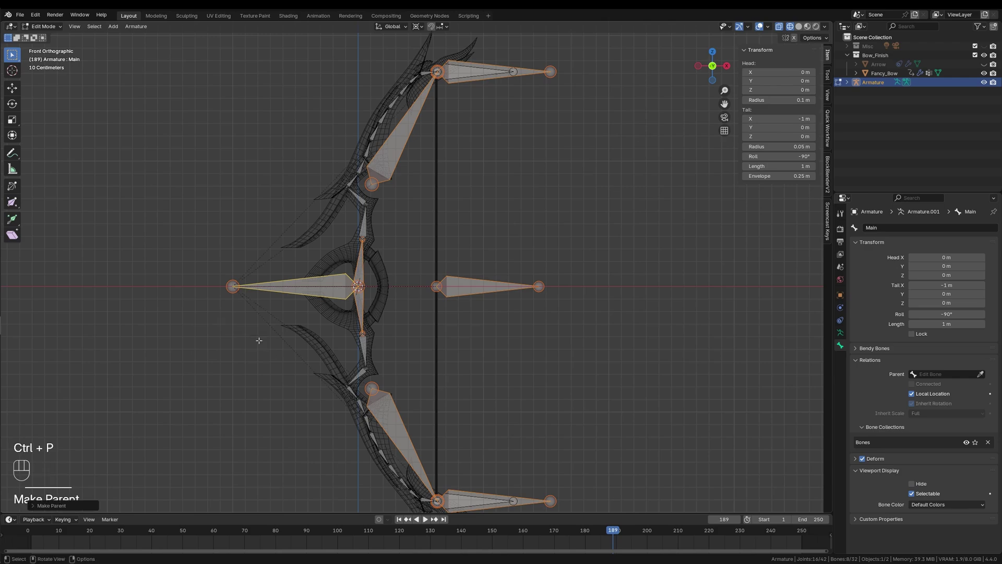
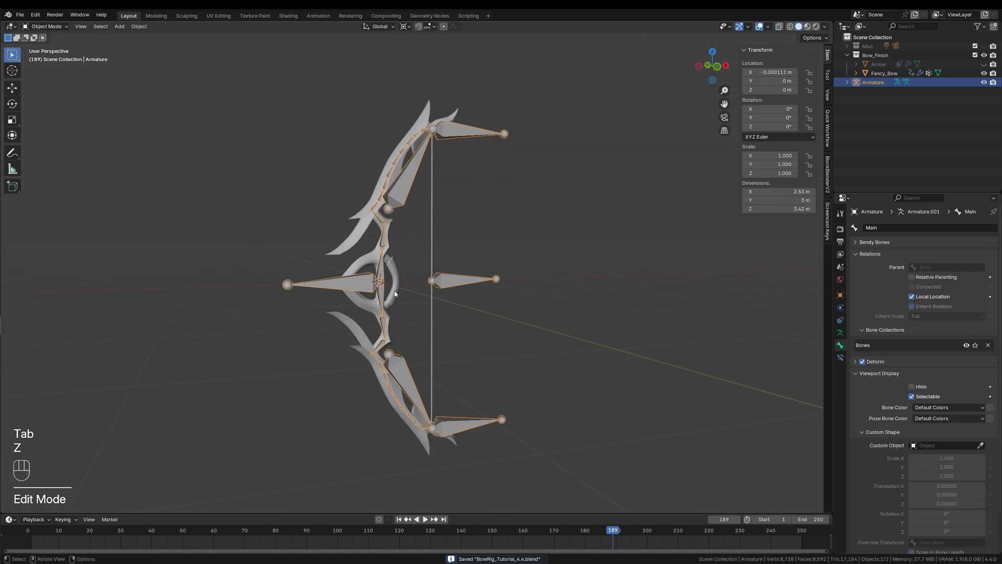
Parent the bow mesh to the armature With Automatic Weights, then select the armature.
left_click(395, 293)
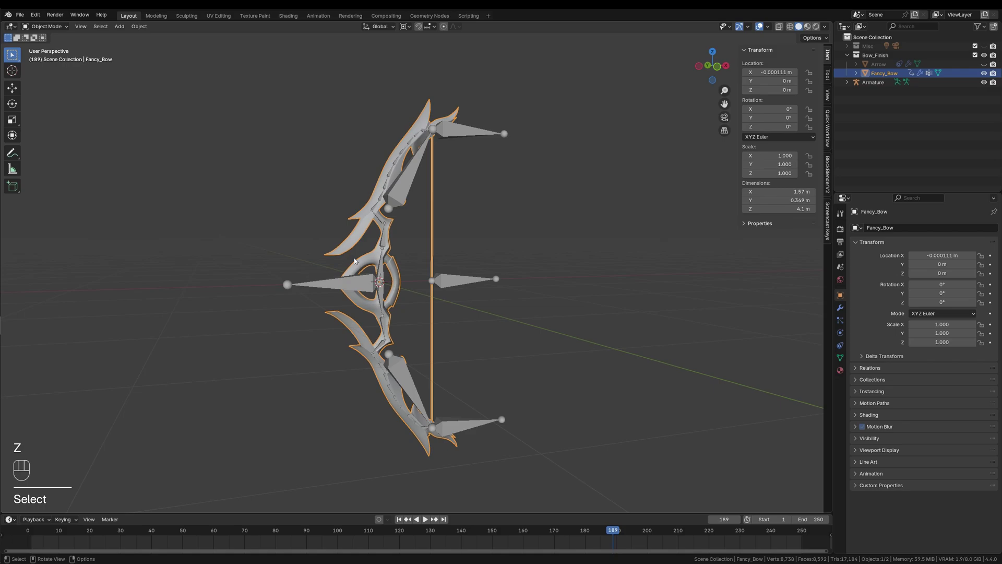
left_click(461, 280)
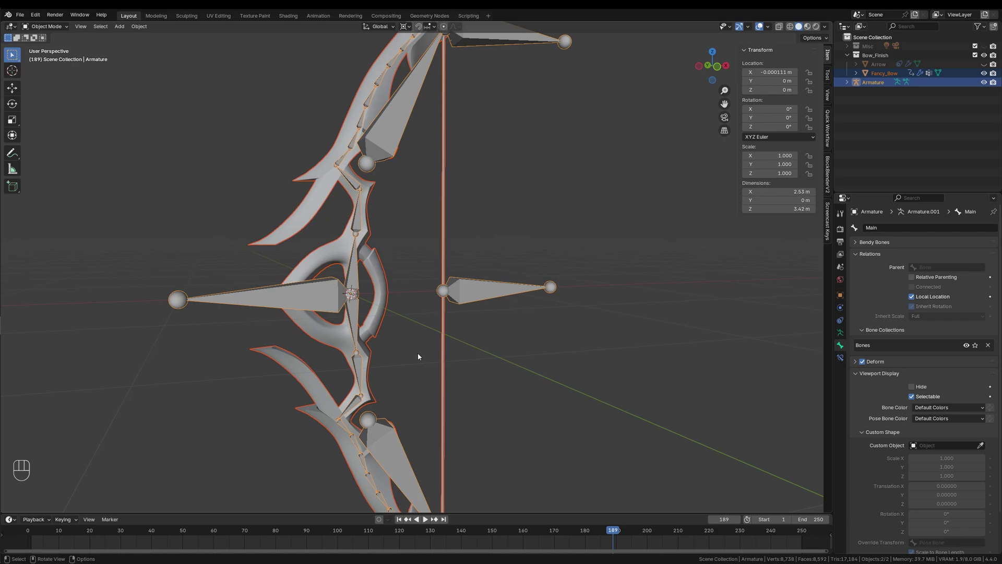
key("ctrl+p")
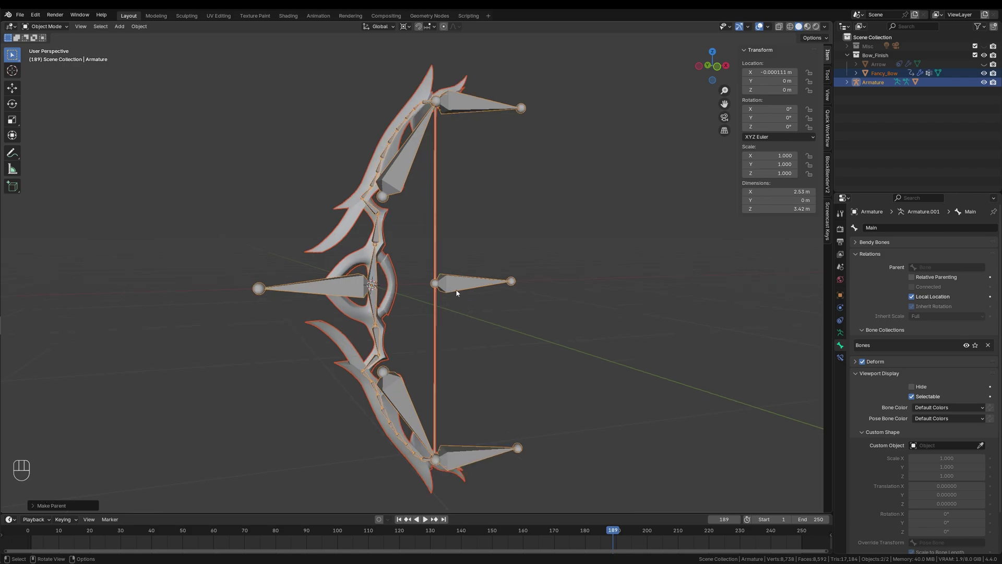
left_click(455, 290)
Switch the armature into Pose Mode and make the Main bone current.
key("Tab")
key("Tab")
left_click(56, 30)
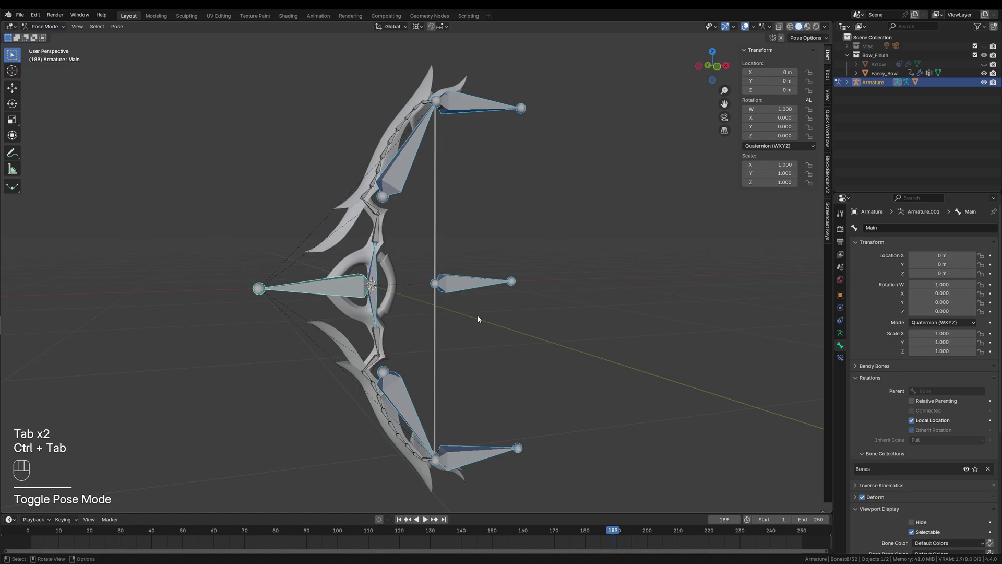
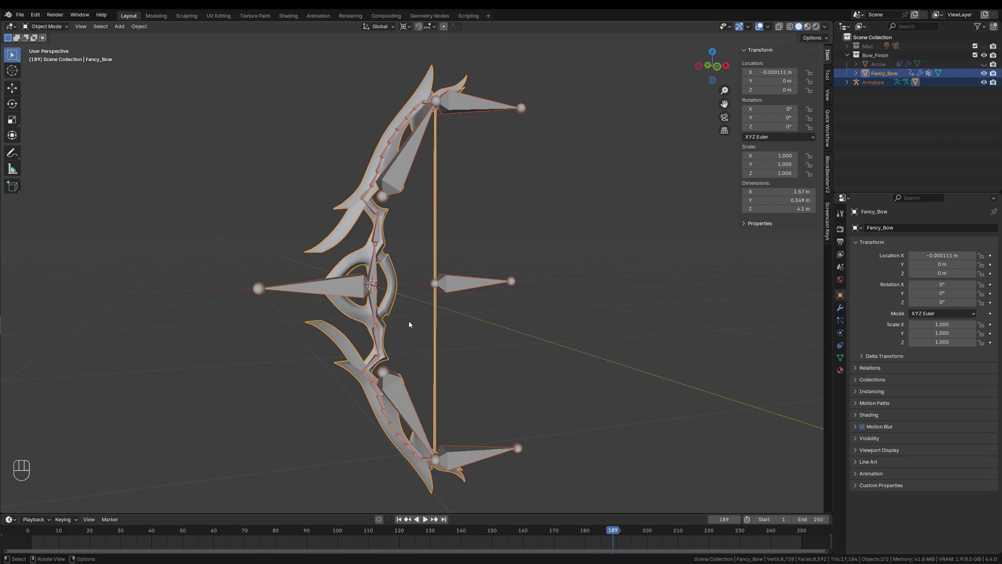
Switch the Fancy_Bow mesh to Weight Paint mode via the mode pie menu.
left_click_drag(50, 31, 62, 78)
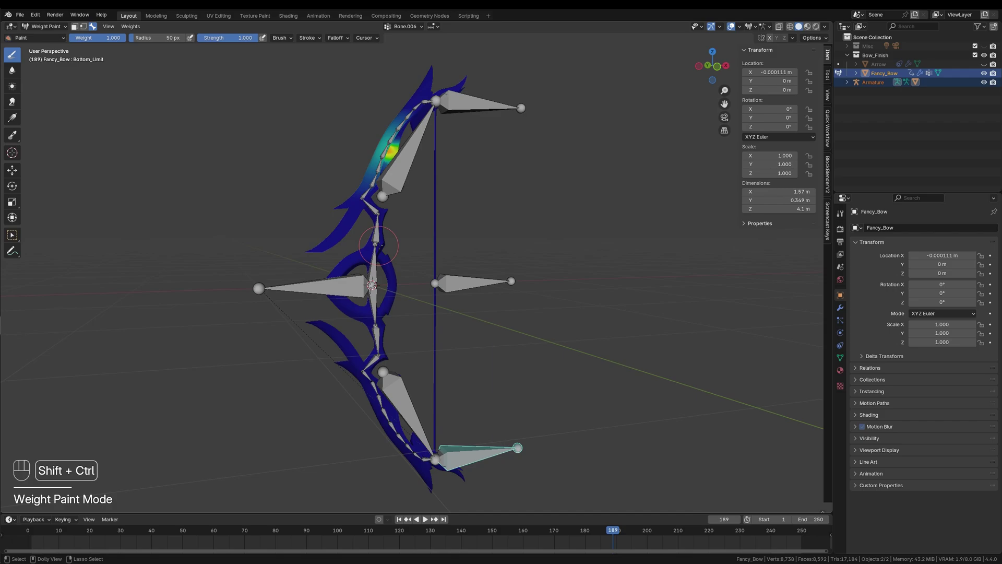
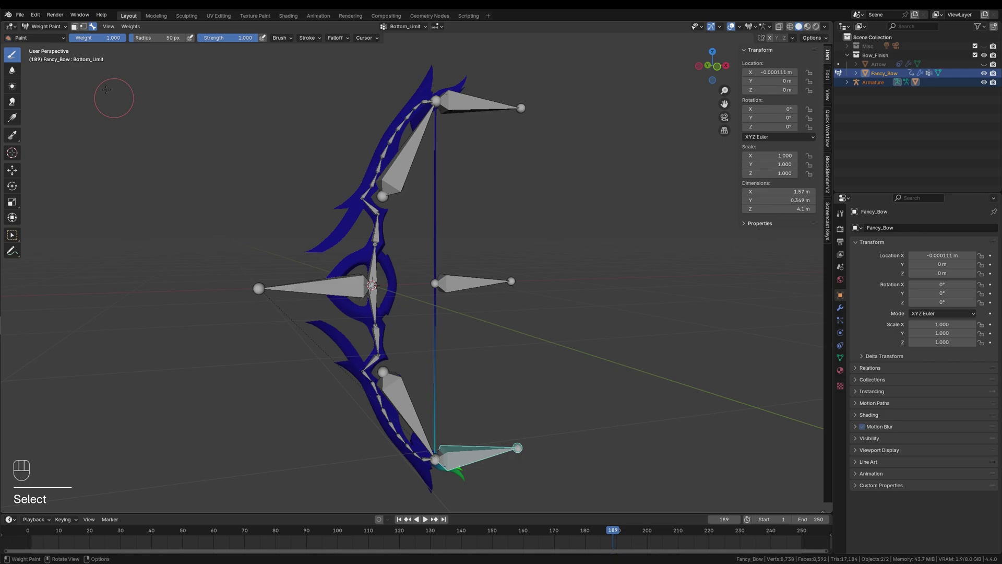
Enter Pose Mode on the armature and select the String bone in front view.
left_click_drag(46, 30, 51, 42)
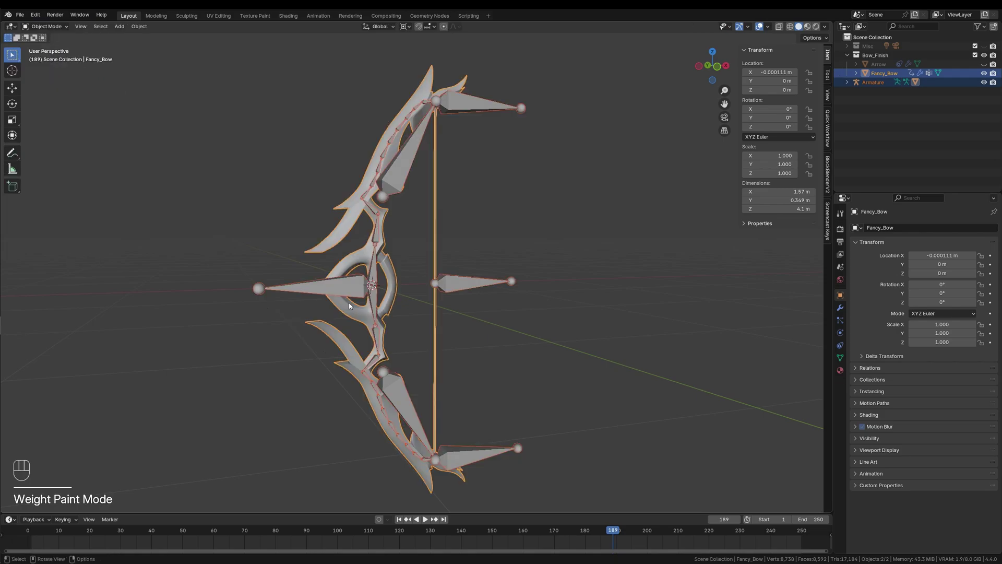
left_click(452, 287)
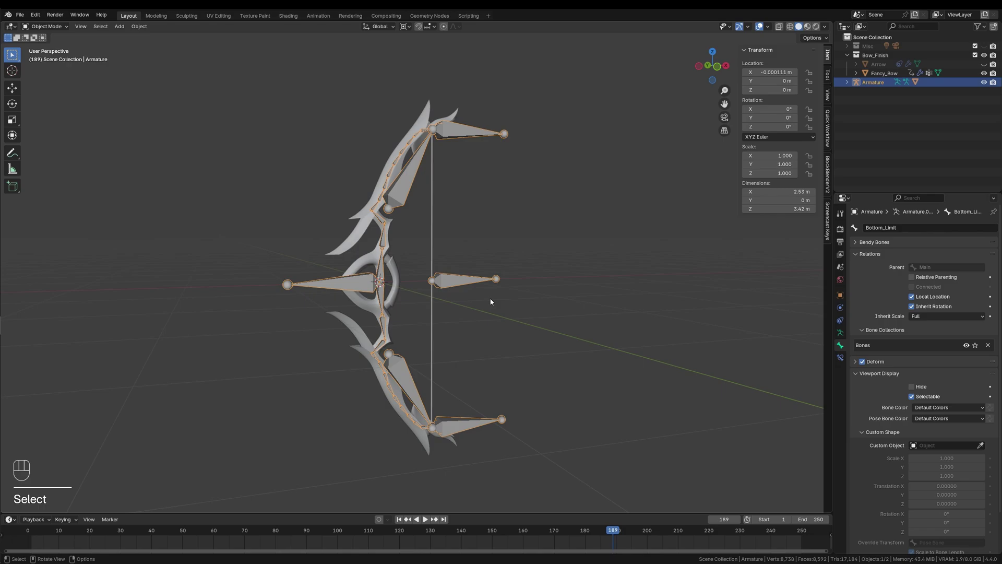
key("Tab")
key("ctrl+Tab")
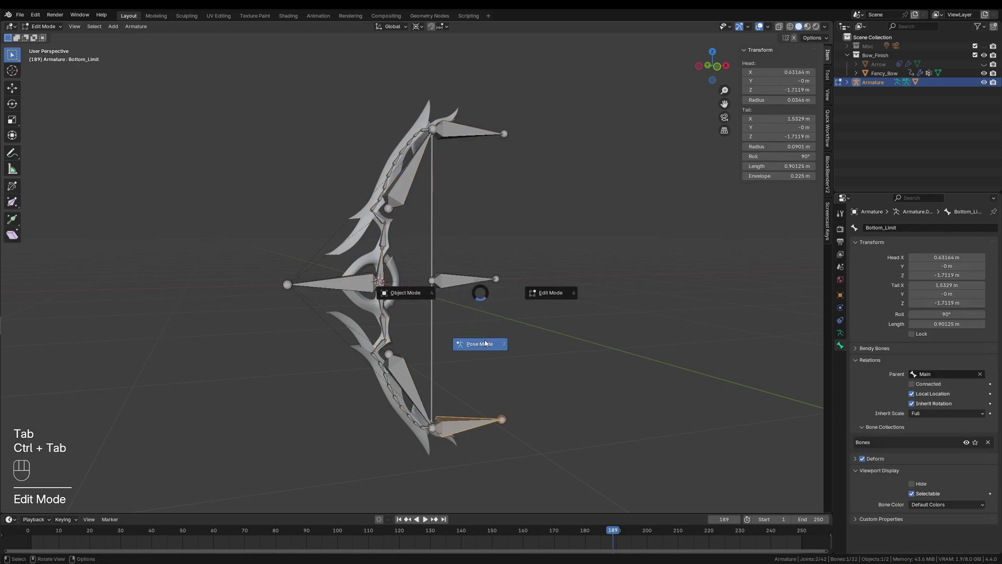
left_click(448, 279)
key("KP_1")
left_click(840, 358)
Add a local-space Limit Location to String: X and Z at 0, Y from -0.2 m to 1.5 m.
left_click_drag(893, 230, 851, 302)
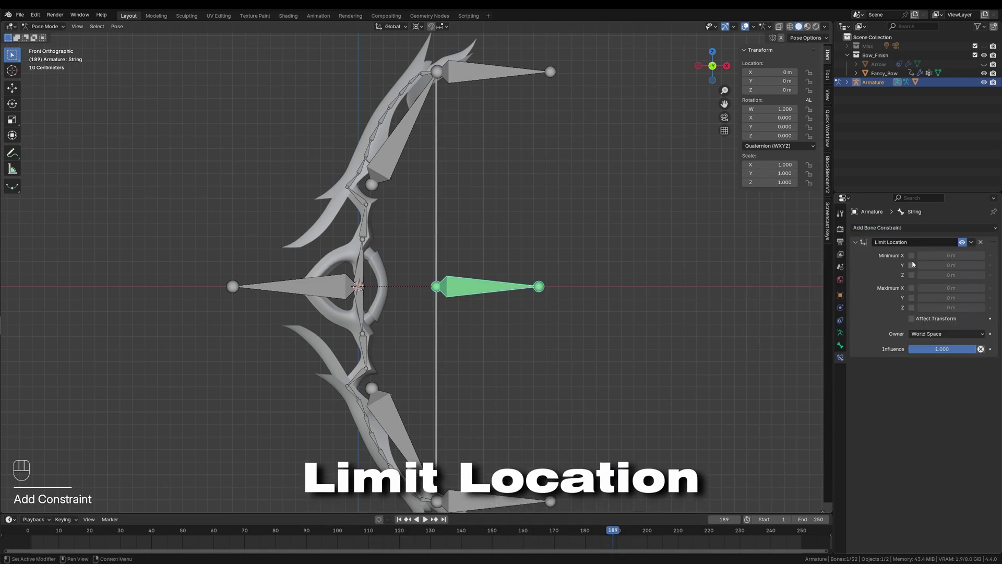
left_click(911, 260)
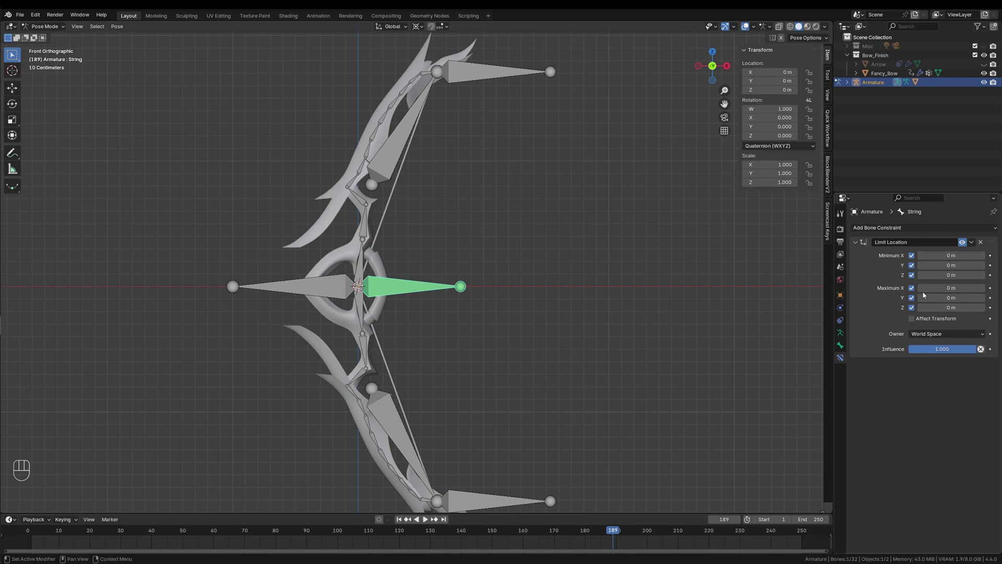
left_click_drag(936, 335, 936, 366)
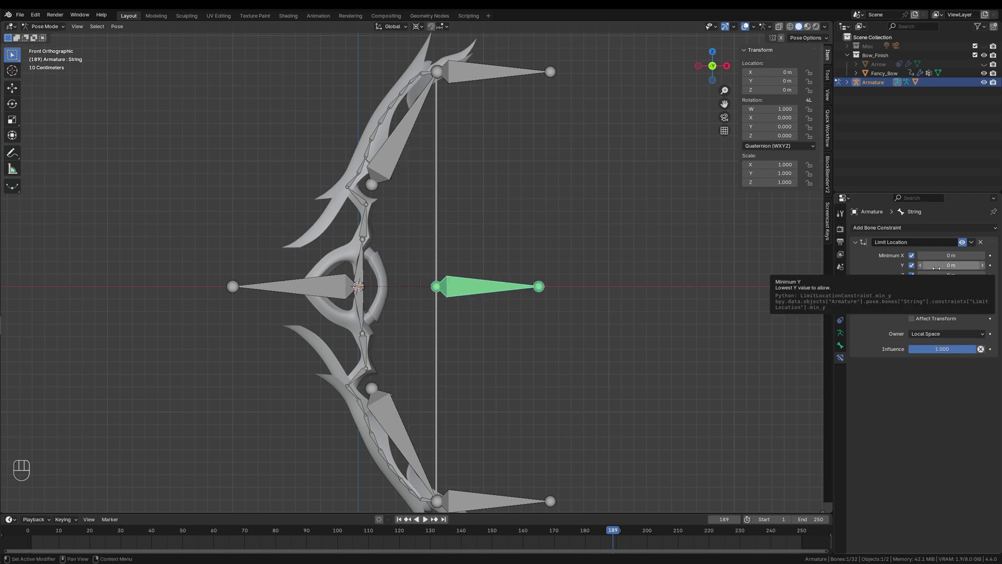
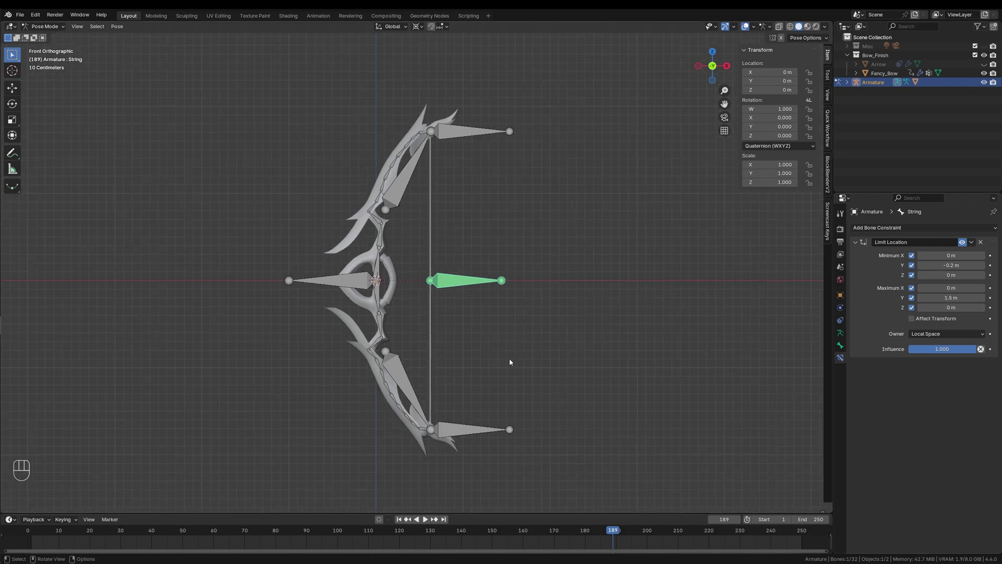
Test-move the String bone along X to check the limits, then return to front view.
key("g")
key("x")
left_click_drag(623, 387, 592, 399)
key("g")
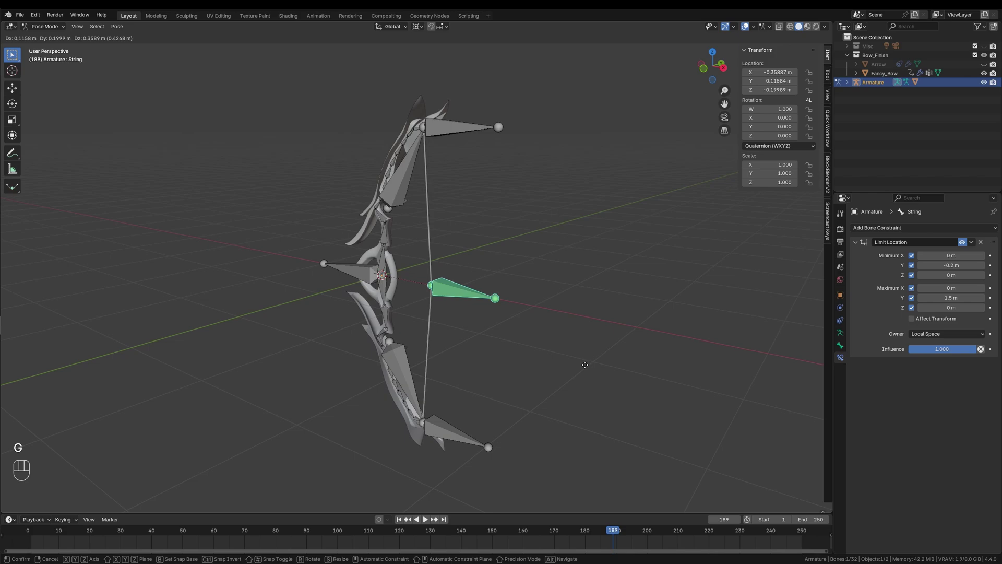
left_click(465, 326)
left_click_drag(482, 329, 517, 326)
key("KP_1")
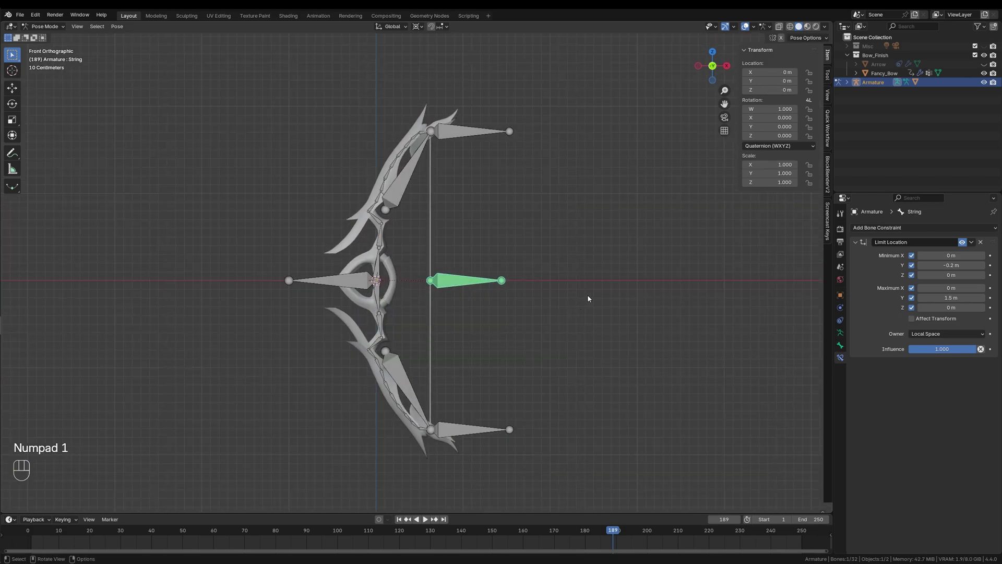
Select the upper-tip bone Bone.011 and add an IK constraint to it.
key("z")
left_click_drag(484, 104, 491, 206)
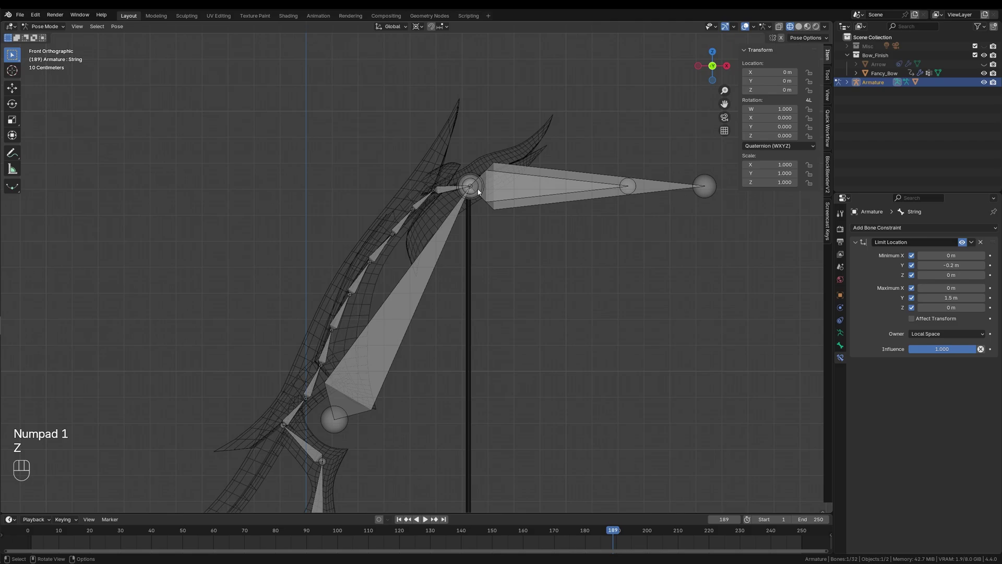
left_click_drag(476, 206, 432, 262)
left_click(410, 218)
left_click_drag(357, 370, 371, 344)
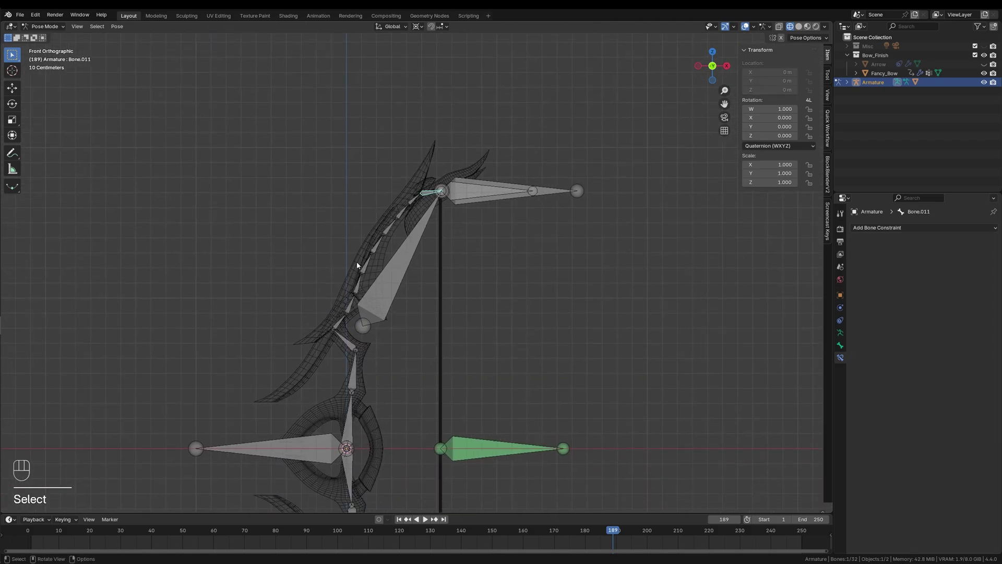
left_click_drag(455, 195, 444, 273)
type("se")
left_click_drag(899, 231, 912, 272)
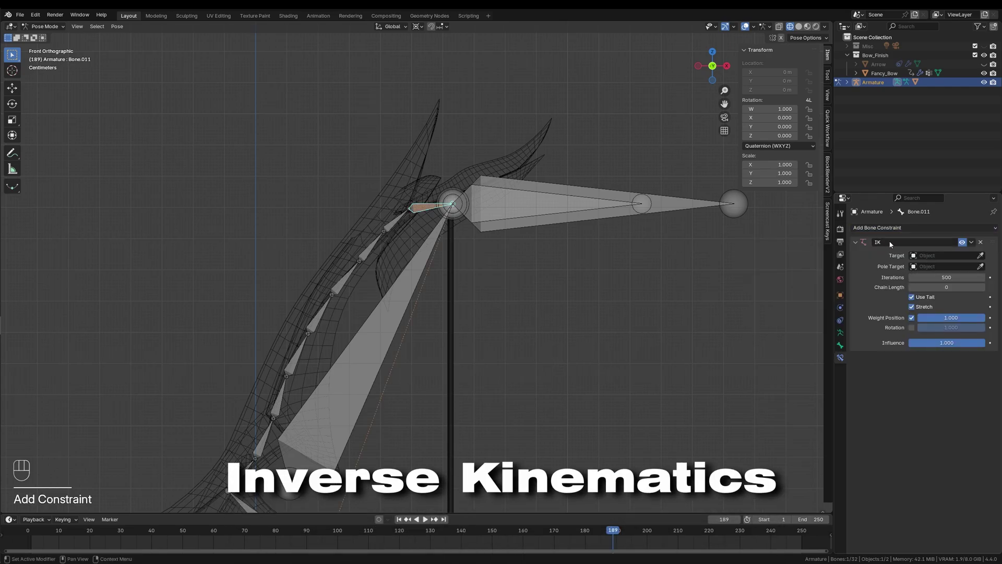
Aim the IK at the Armature's Top_IK bone with chain length 11.
left_click(928, 260)
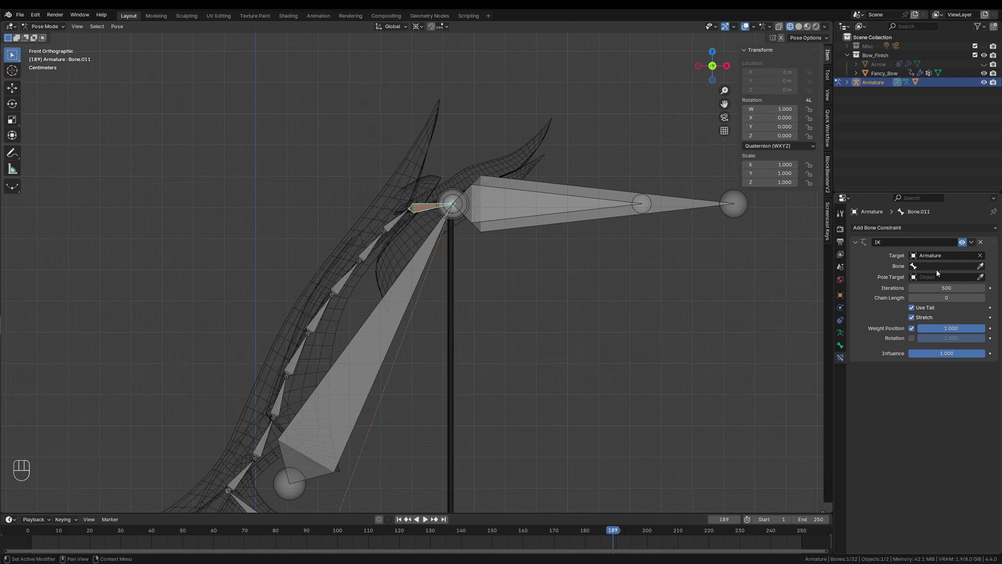
left_click_drag(932, 269, 914, 280)
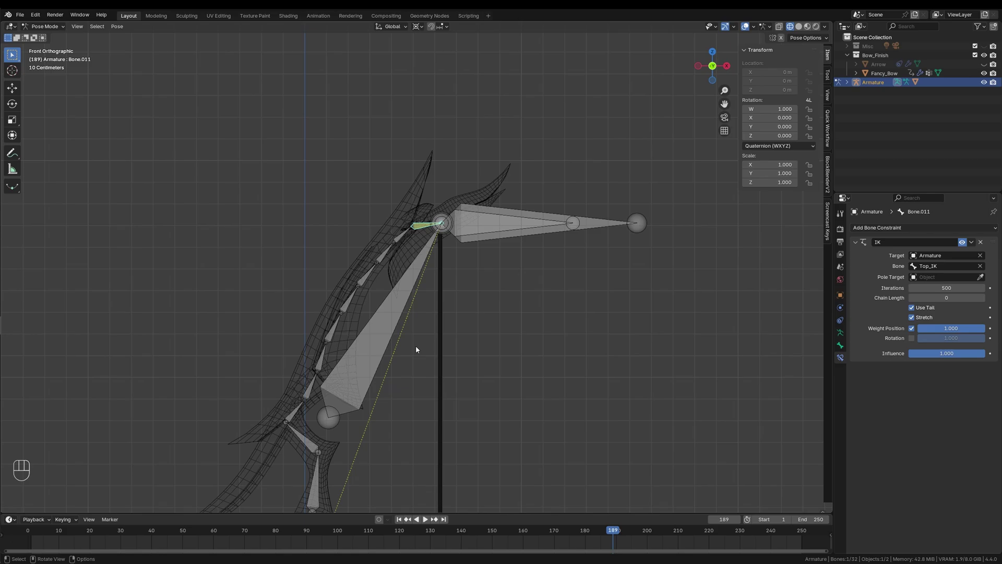
left_click_drag(388, 358, 443, 268)
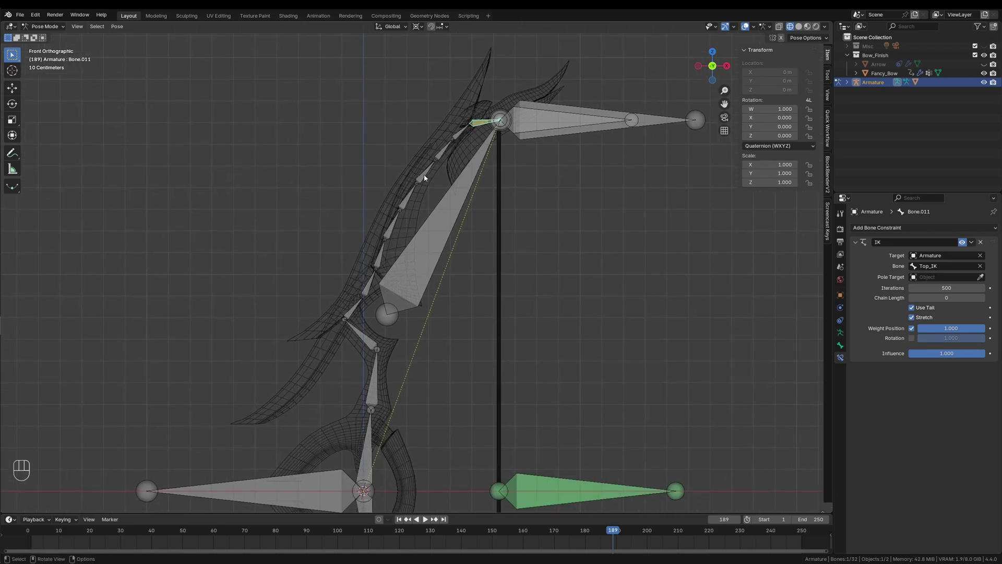
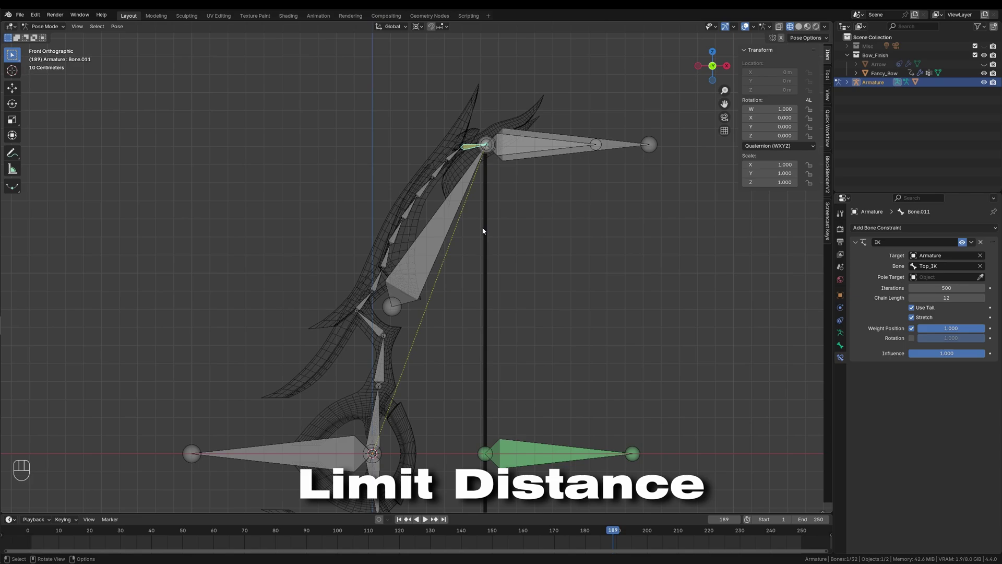
Give Top_Limit a Limit Distance constraint to the String bone at 1.71 m, then save.
left_click(572, 156)
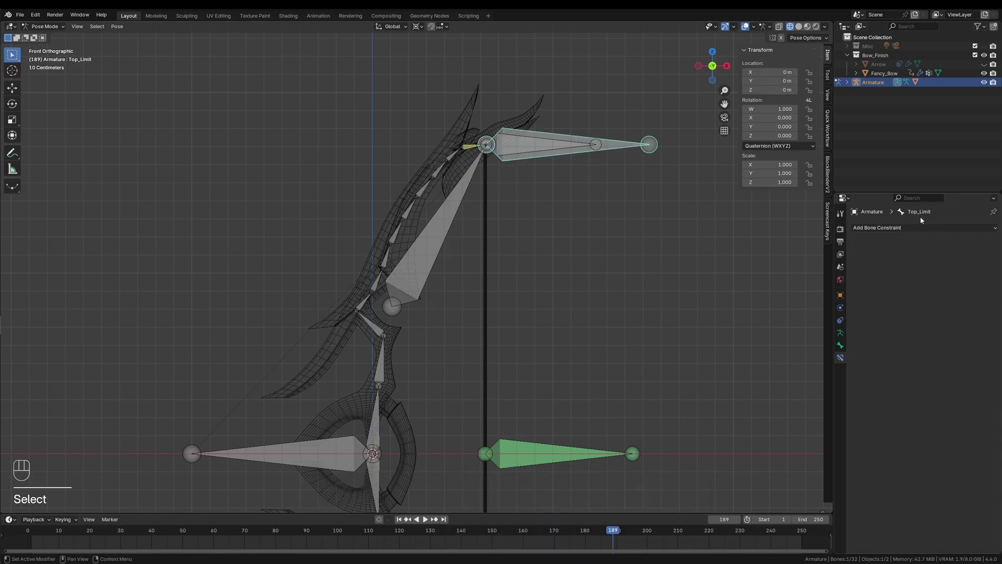
left_click_drag(895, 231, 855, 291)
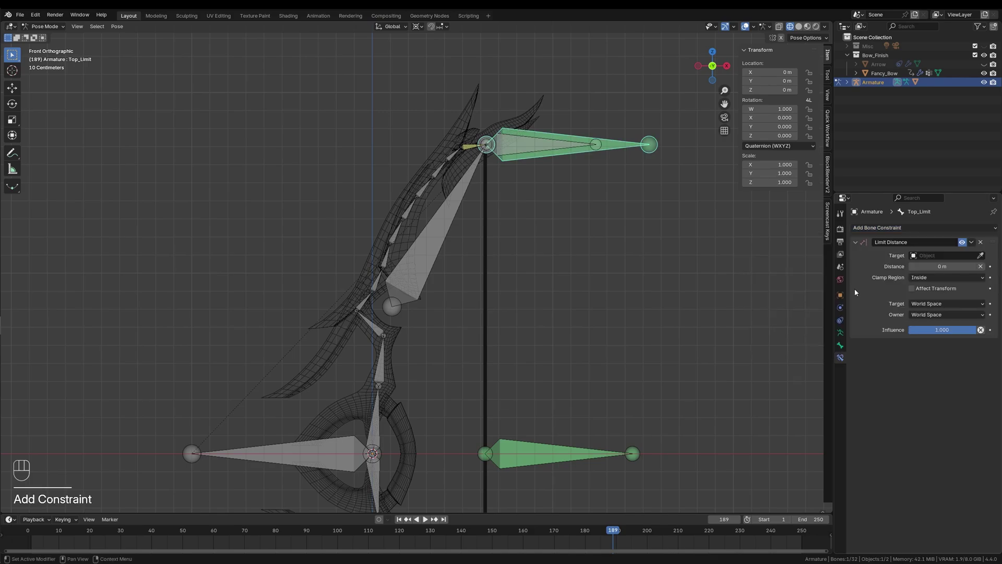
left_click_drag(943, 258, 934, 271)
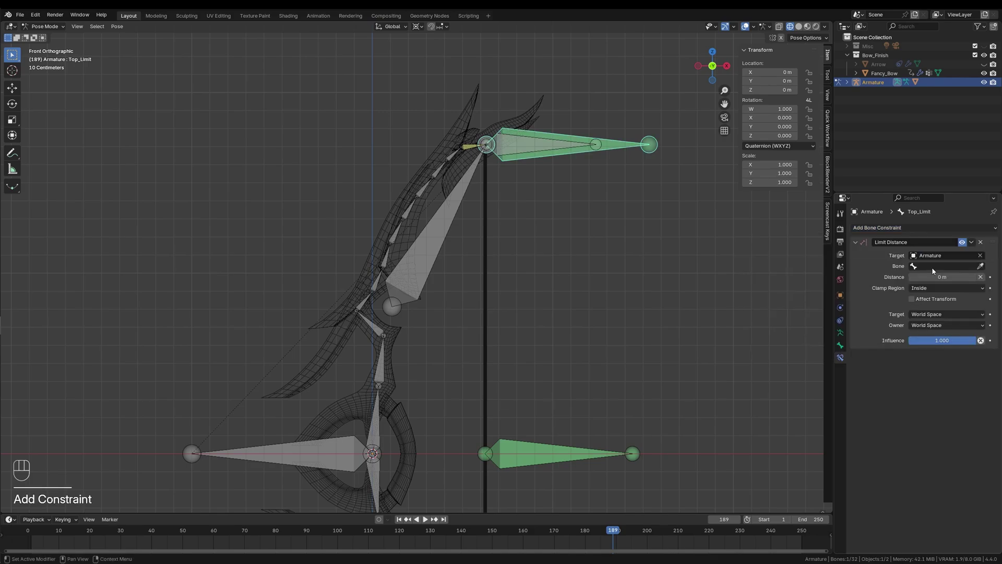
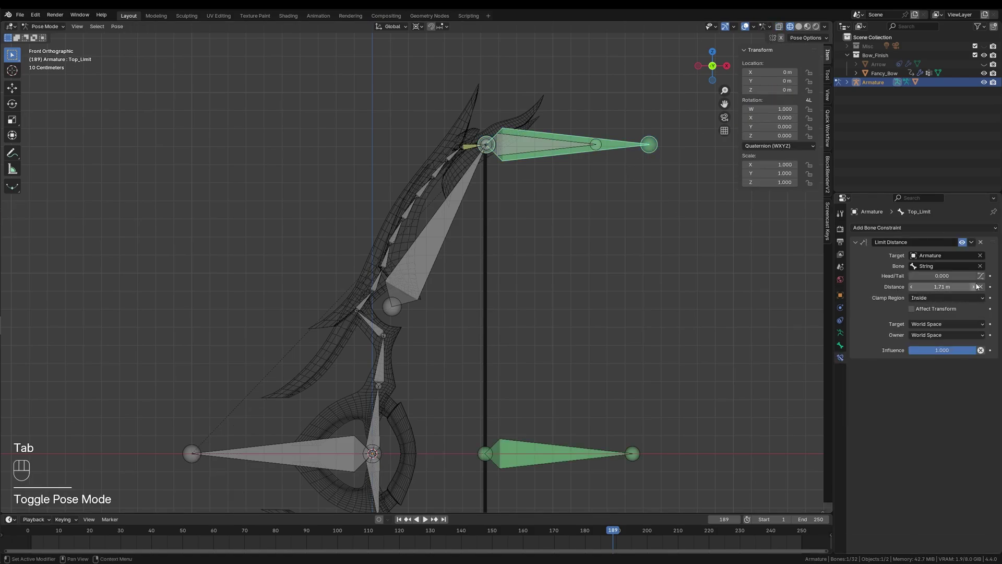
key("ctrl+s")
left_click_drag(533, 286, 541, 264)
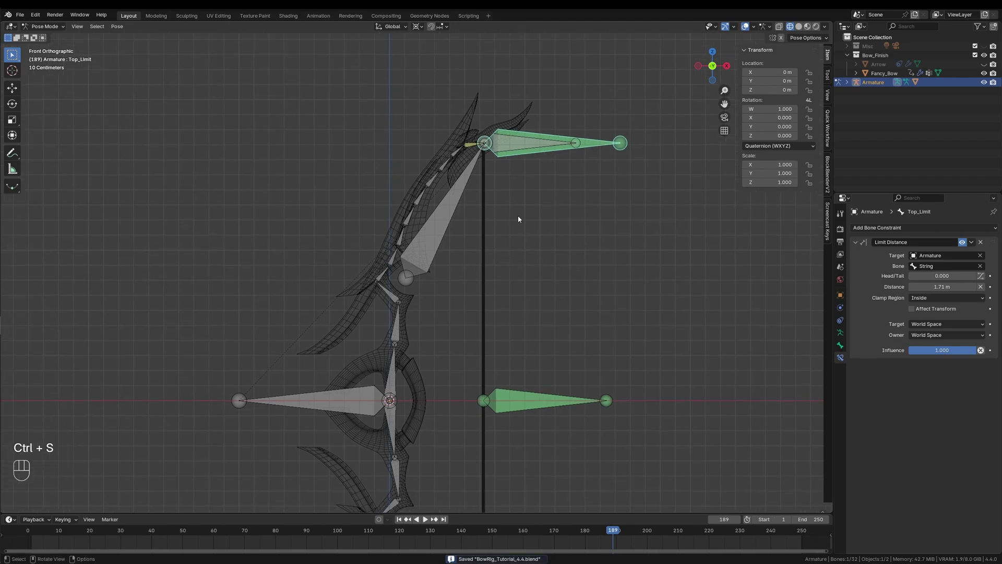
Add a Track To constraint on Top_IK.001 aimed at Top_Limit, tracking Y with Z up, Target Z off.
left_click(519, 219)
left_click(443, 237)
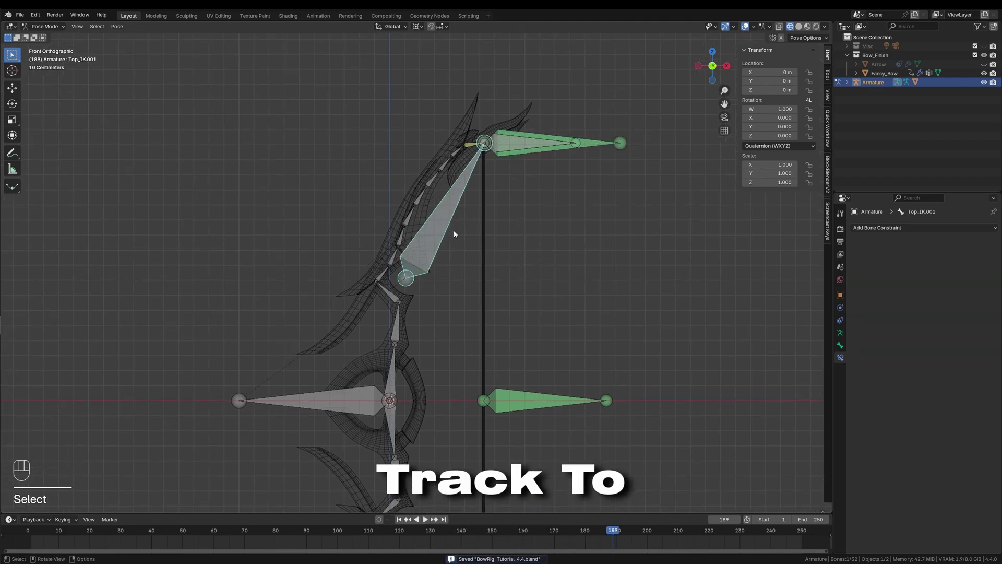
left_click_drag(864, 231, 893, 314)
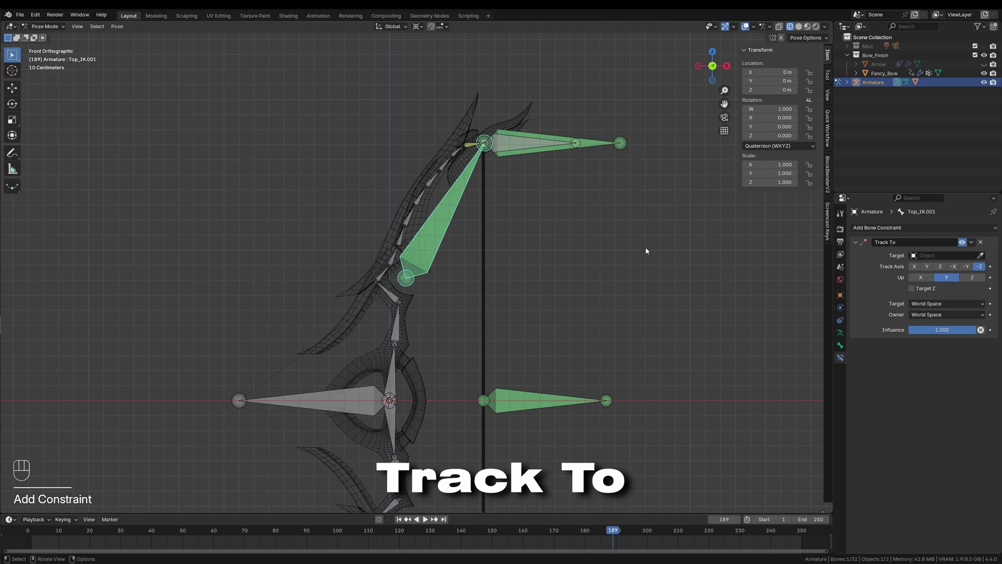
left_click_drag(522, 229, 478, 255)
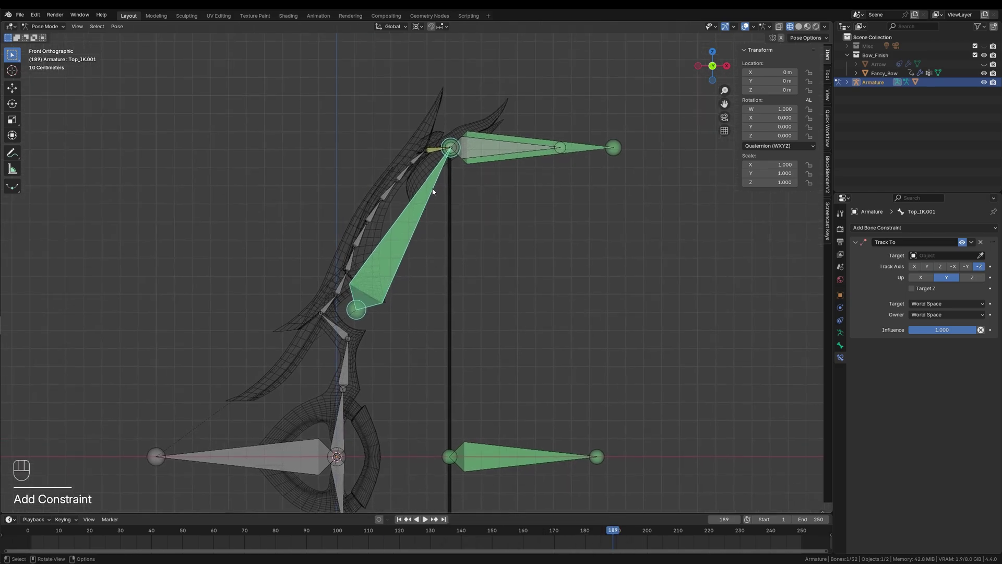
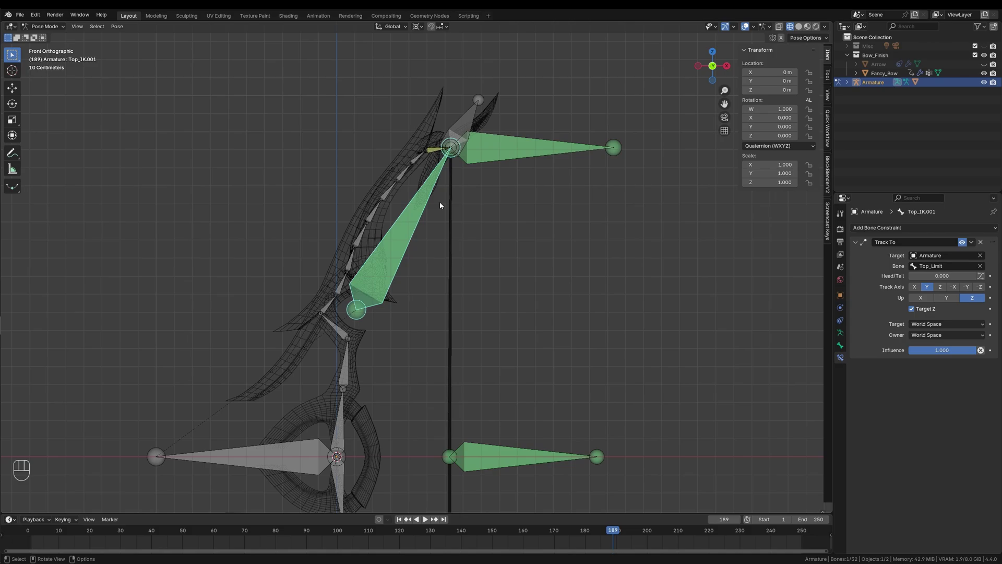
left_click_drag(503, 254, 448, 278)
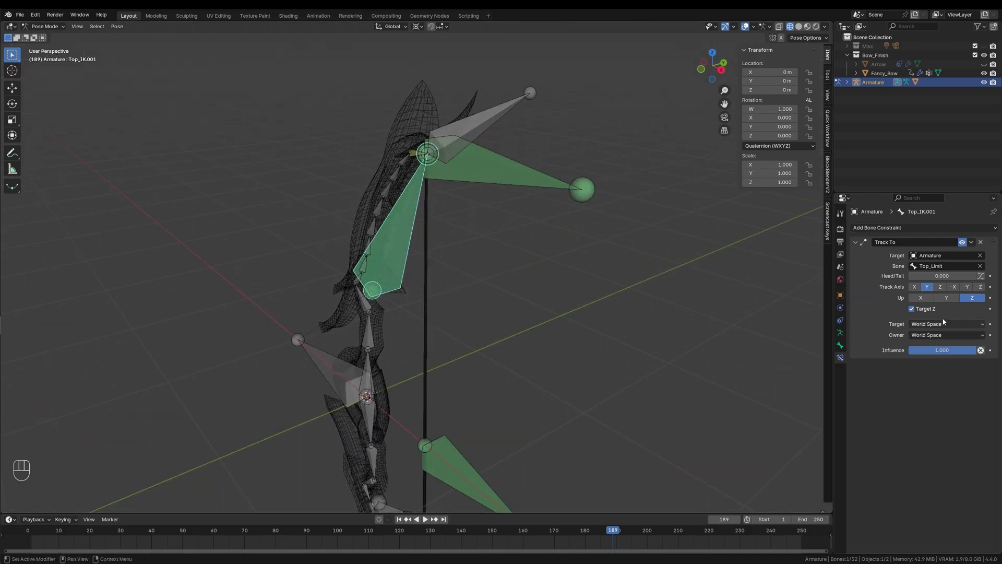
left_click(929, 310)
Pull the String bone along X to confirm the upper limb bends.
left_click_drag(461, 300, 518, 278)
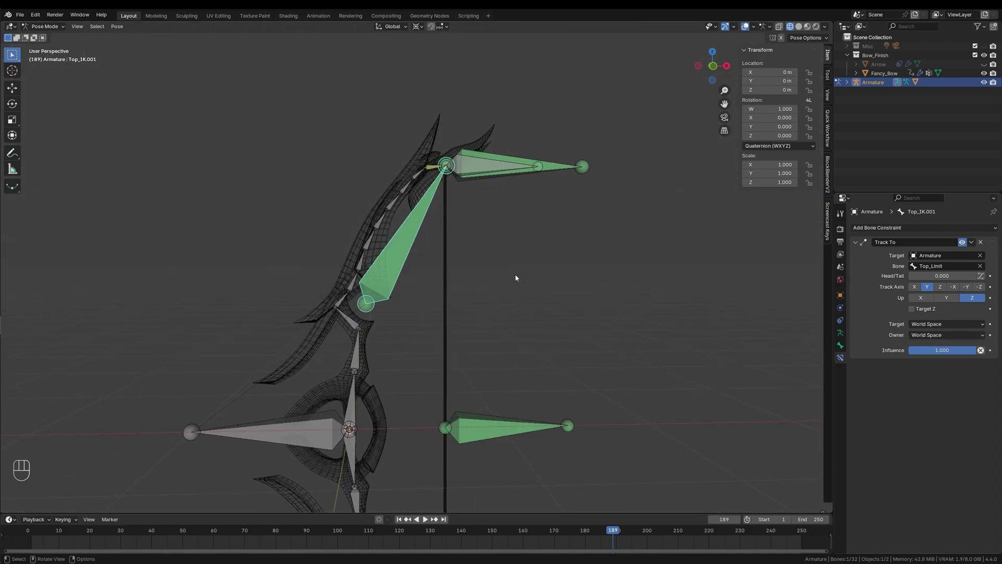
left_click_drag(448, 370, 447, 288)
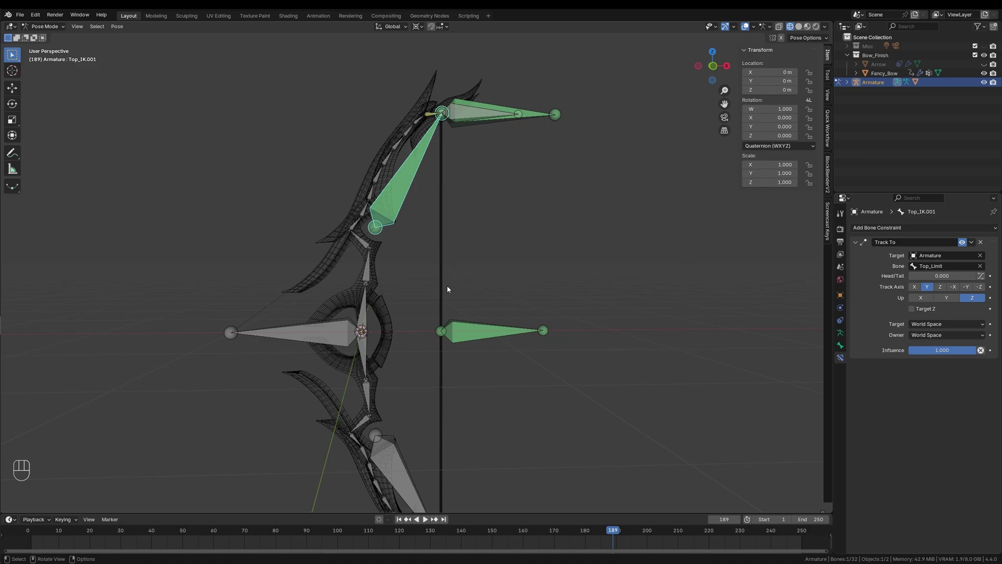
left_click(482, 334)
key("g")
key("x")
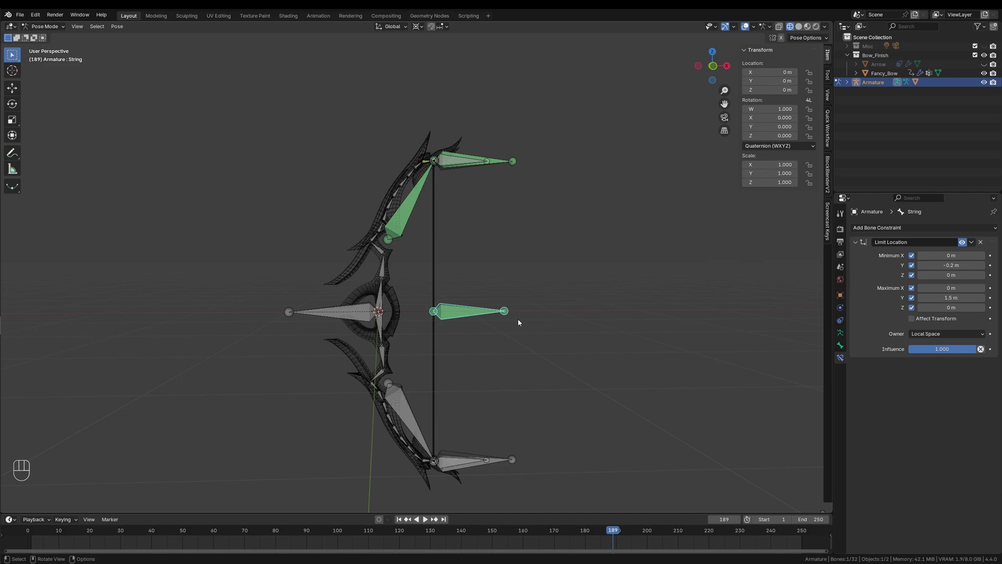
key("KP_1")
left_click_drag(476, 364, 483, 254)
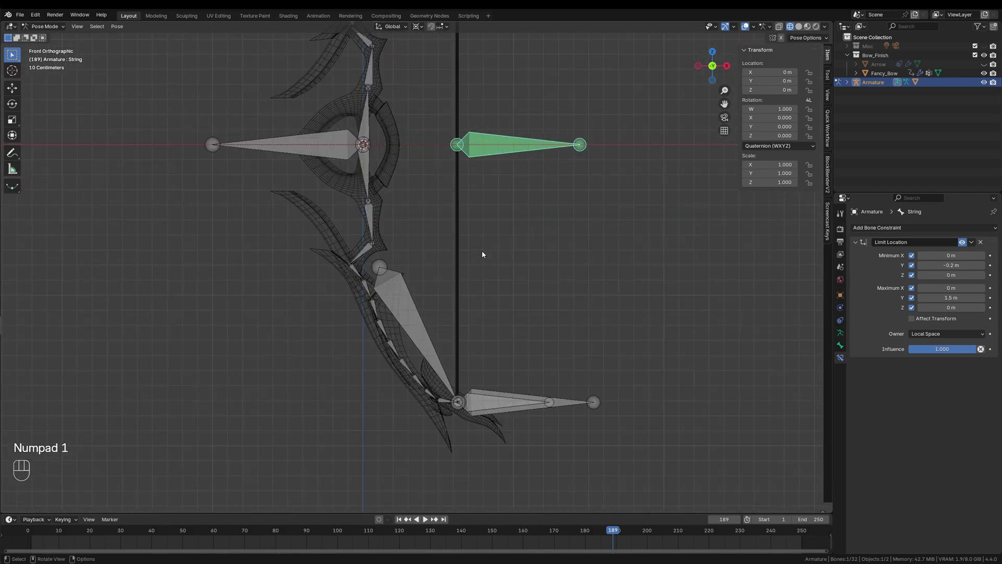
Select the Bottom_Limit bone to start rigging the lower limb.
left_click(578, 405)
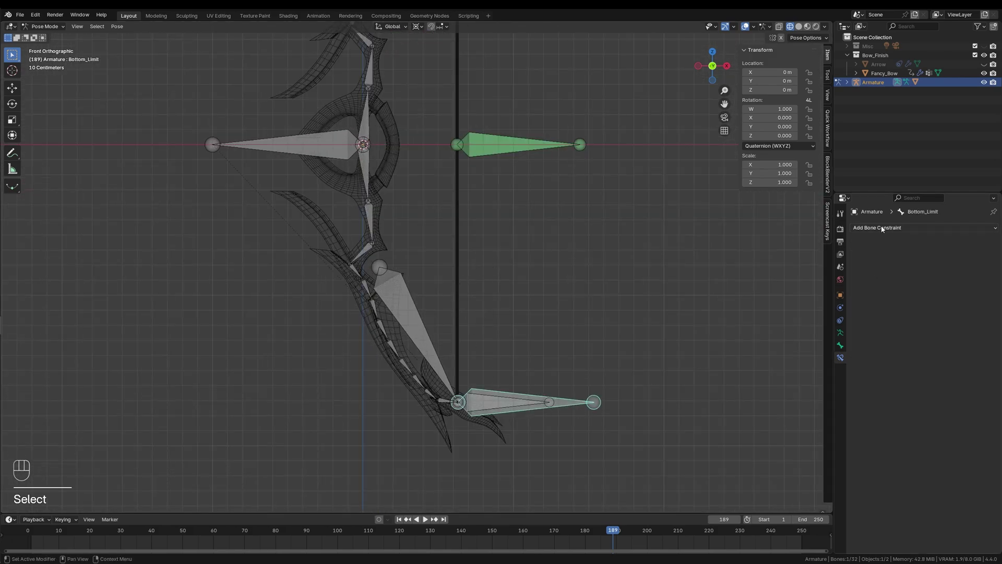
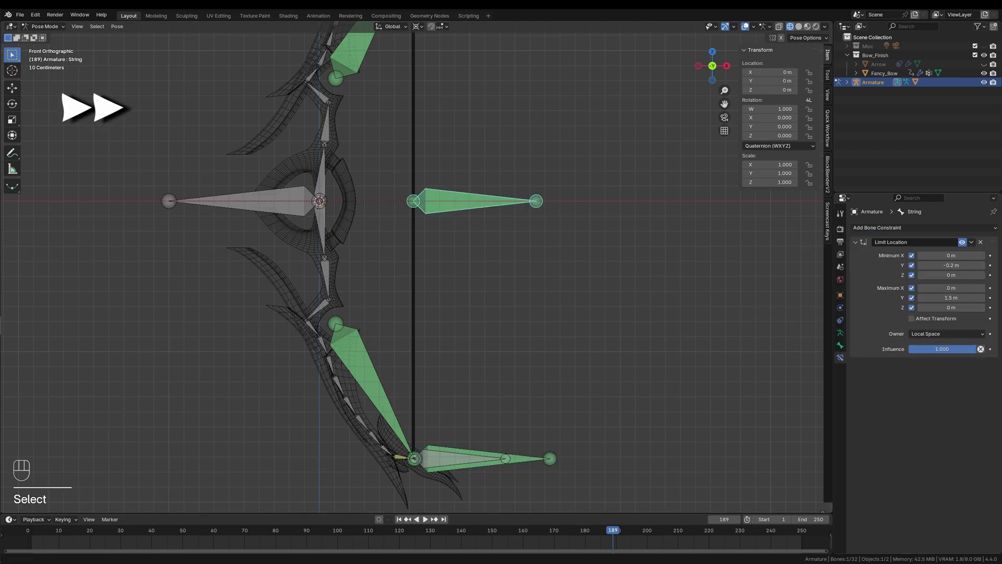
Pull the String bone back along X to test that both limbs bend.
left_click_drag(538, 277, 517, 330)
key("g")
key("x")
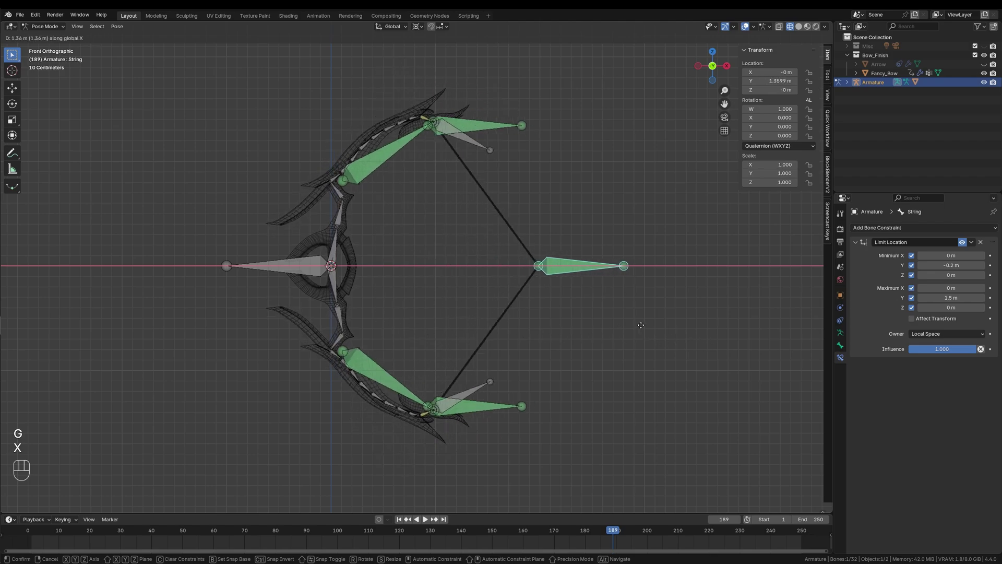
left_click(498, 327)
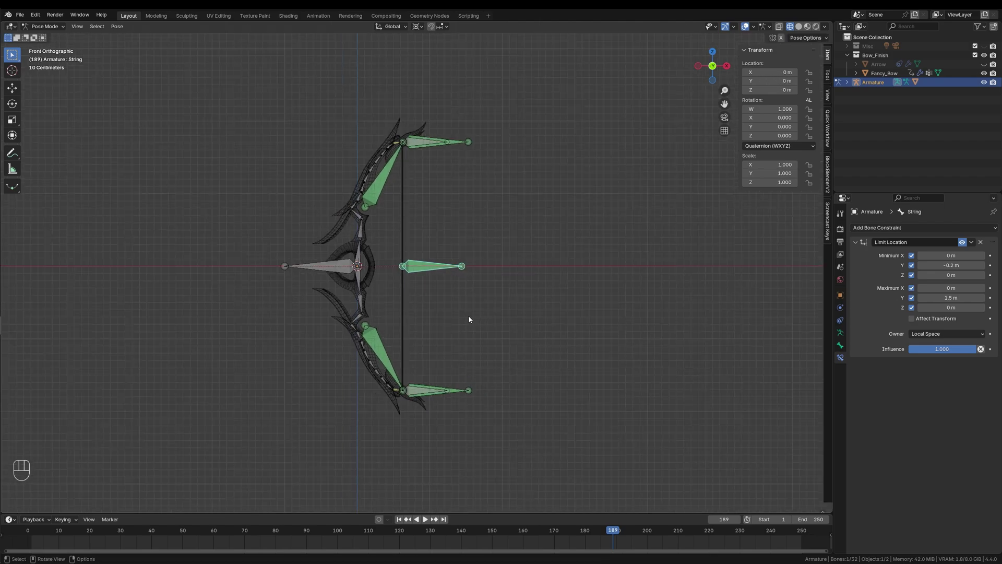
key("g")
key("x")
left_click(620, 336)
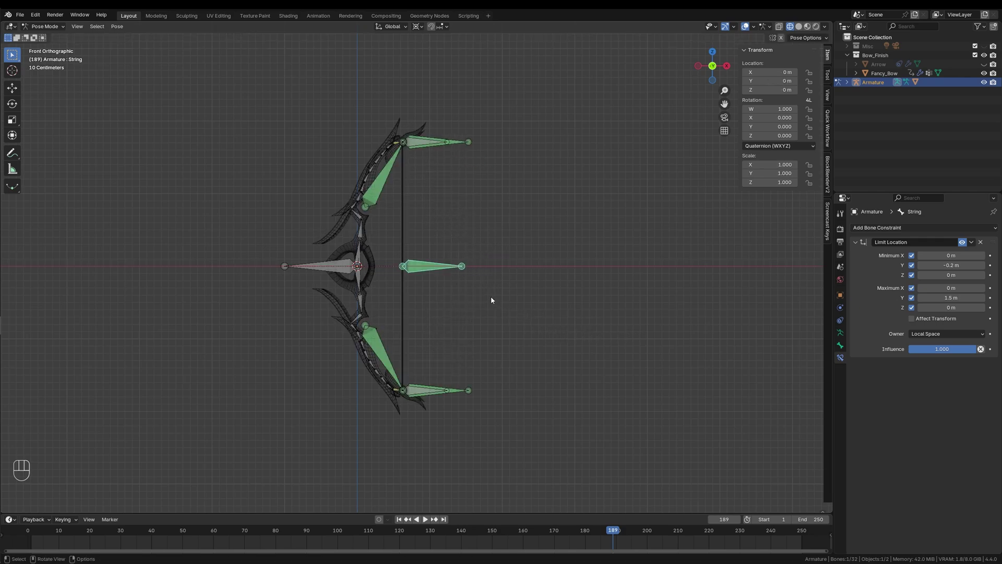
View the textured bow in Material Preview and pull the string along X again in Pose Mode.
key("z")
key("z")
key("Tab")
key("ctrl+Tab")
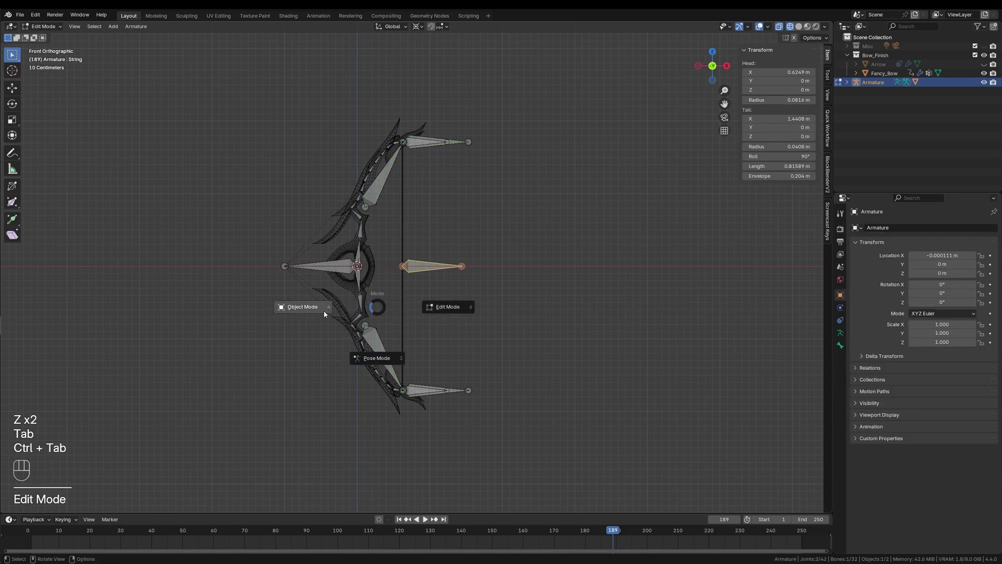
key("z")
key("z")
left_click_drag(452, 315, 478, 323)
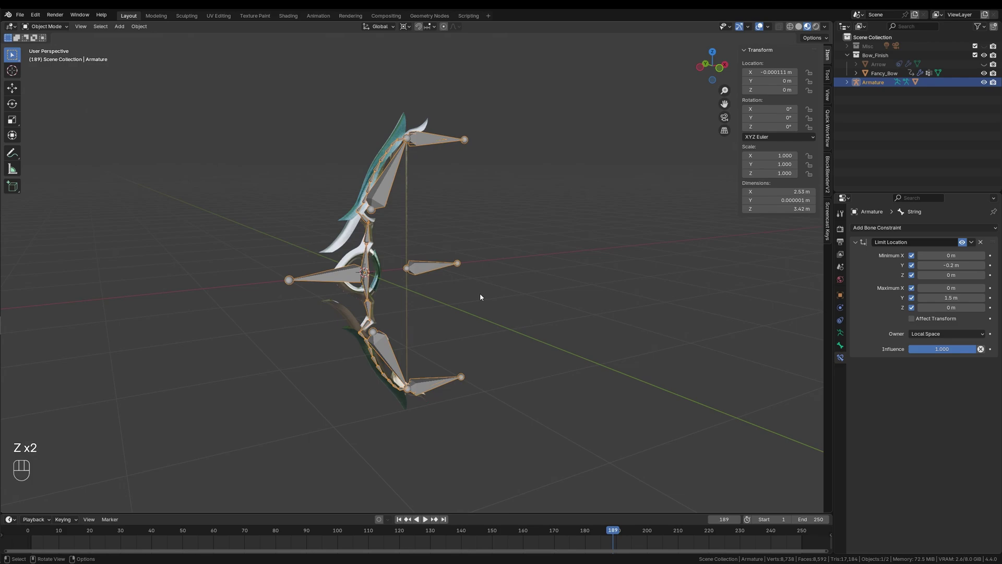
key("ctrl+Tab")
left_click(744, 30)
key("g")
key("x")
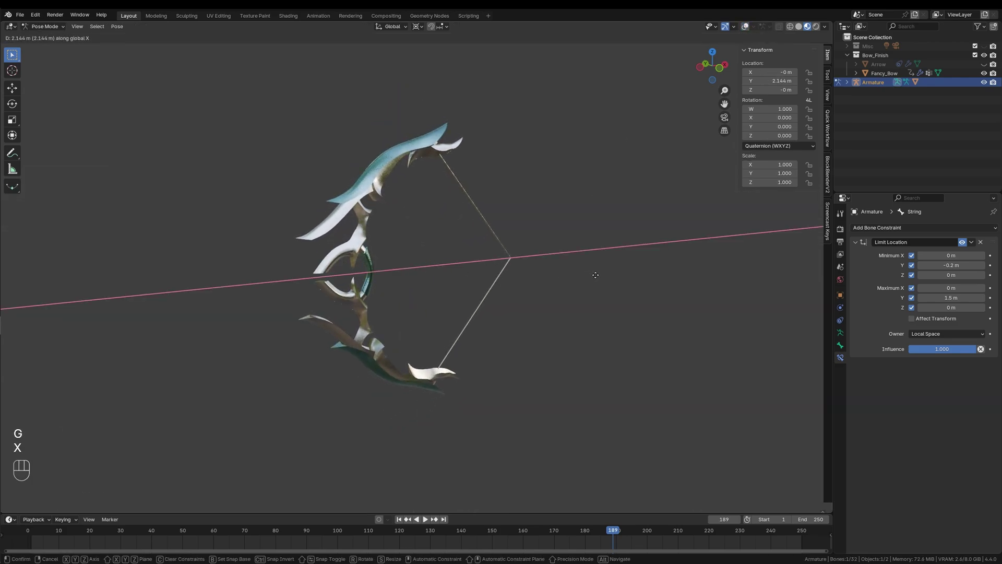